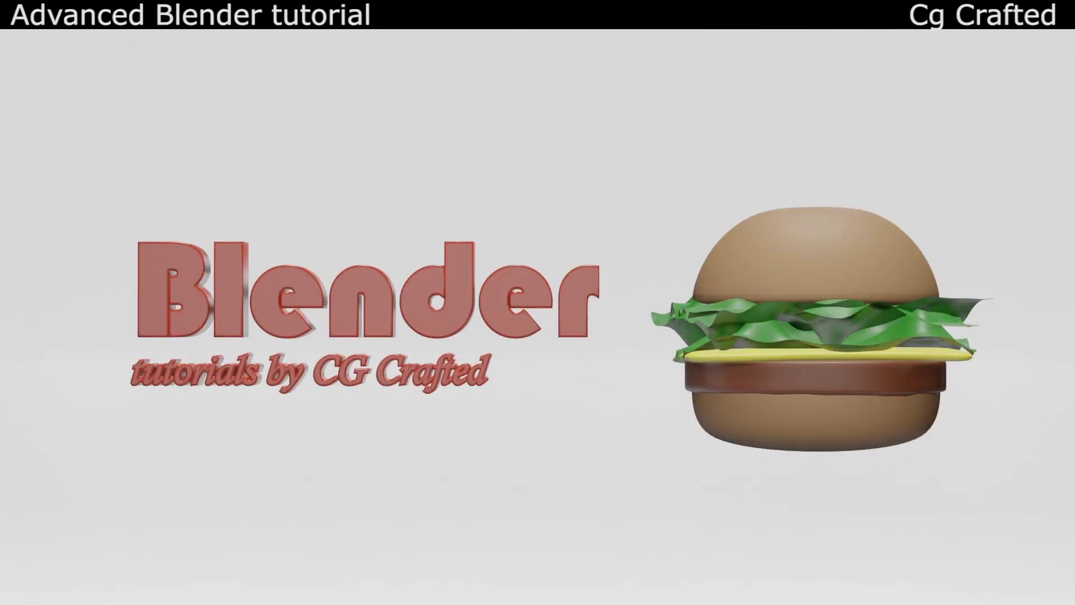
Navigate the viewport around the scene and select the rocky mountain Landscape.001 mesh
key("alt+F9")
left_click_drag(448, 239, 439, 307)
scroll("down", 3)
middle_click(439, 307)
scroll("up", 3)
key("KP_5")
middle_click(446, 305)
scroll("up", 3)
key("KP_5")
scroll("down", 3)
middle_click(495, 296)
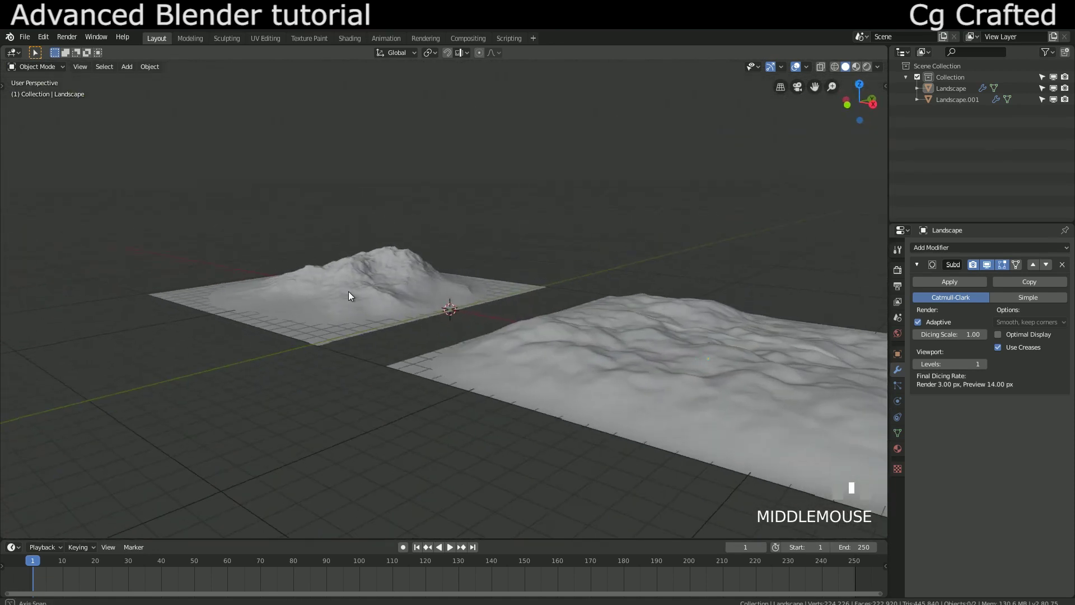
scroll("up", 3)
middle_click(464, 306)
scroll("up", 3)
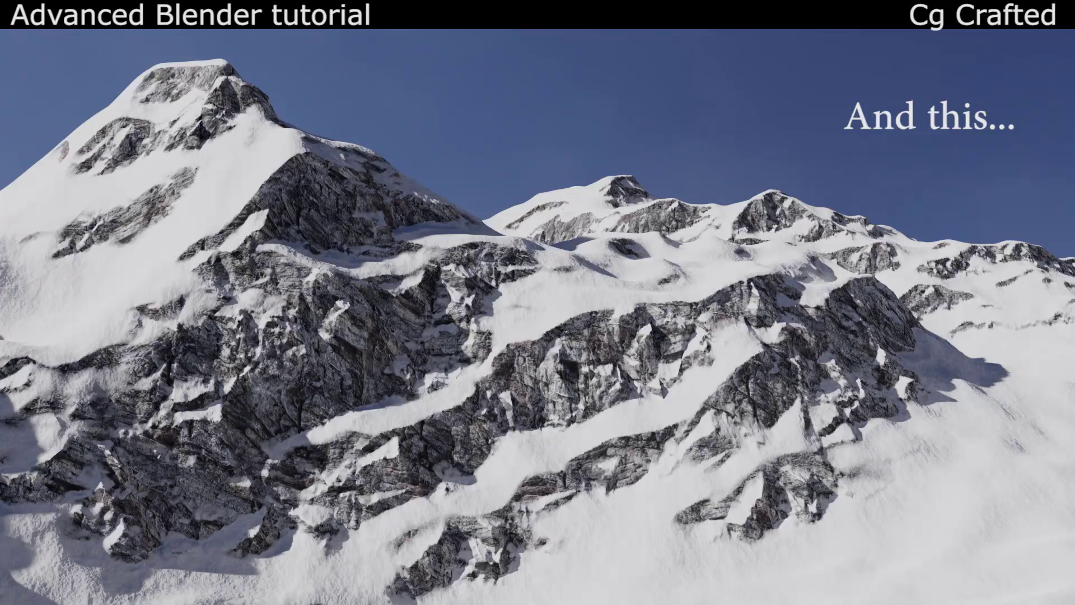
scroll("down", 3)
left_click_drag(424, 297, 415, 294)
scroll("up", 3)
scroll("up", 3)
scroll("up", 3)
left_click(415, 295)
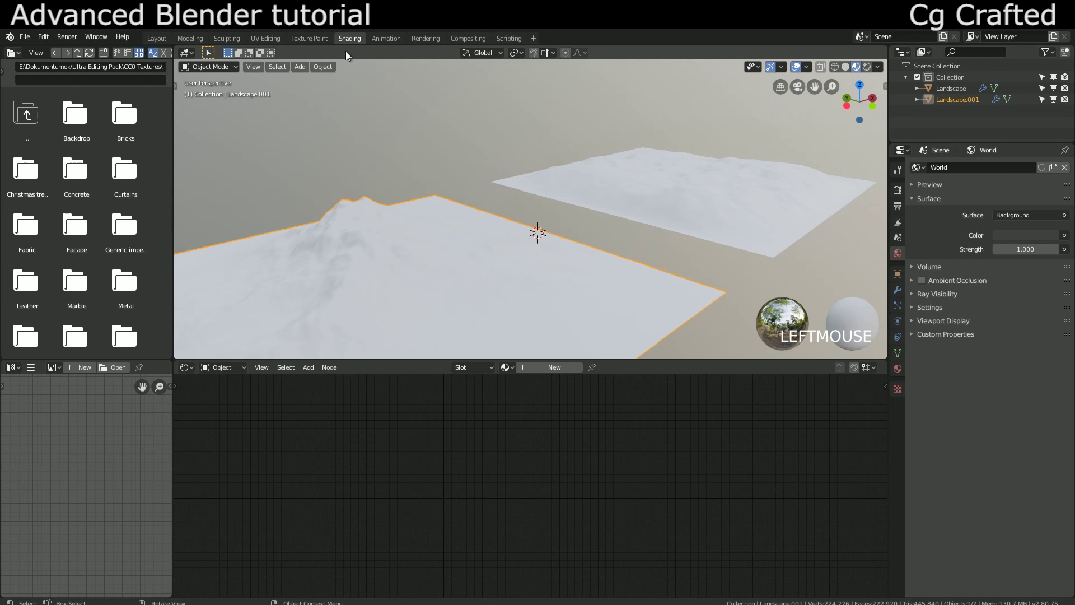
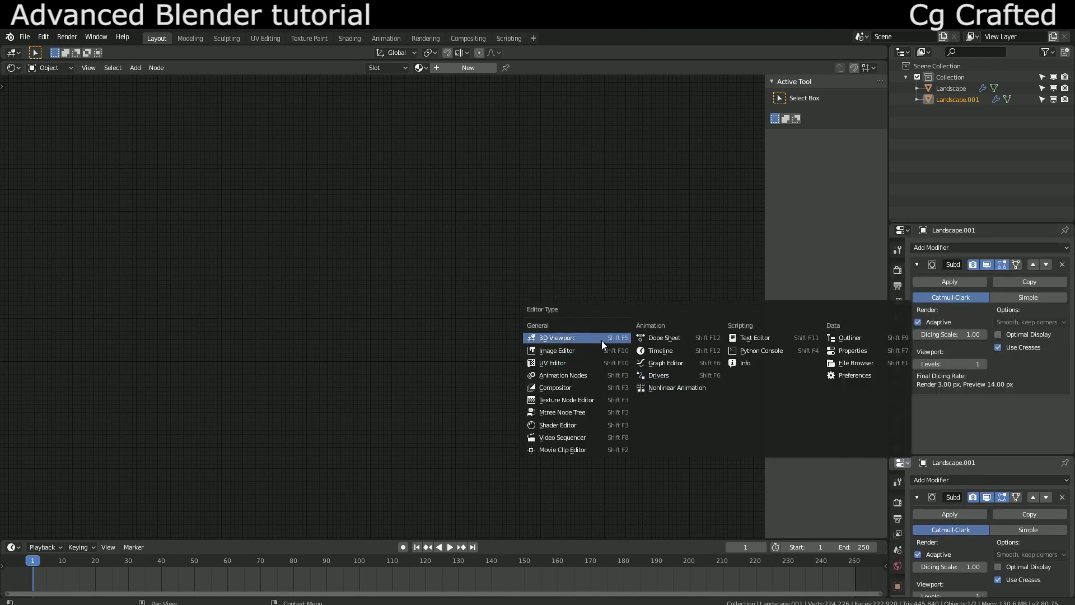
Switch the main area to the Shader Editor and show the landscape's Material Properties
left_click(600, 341)
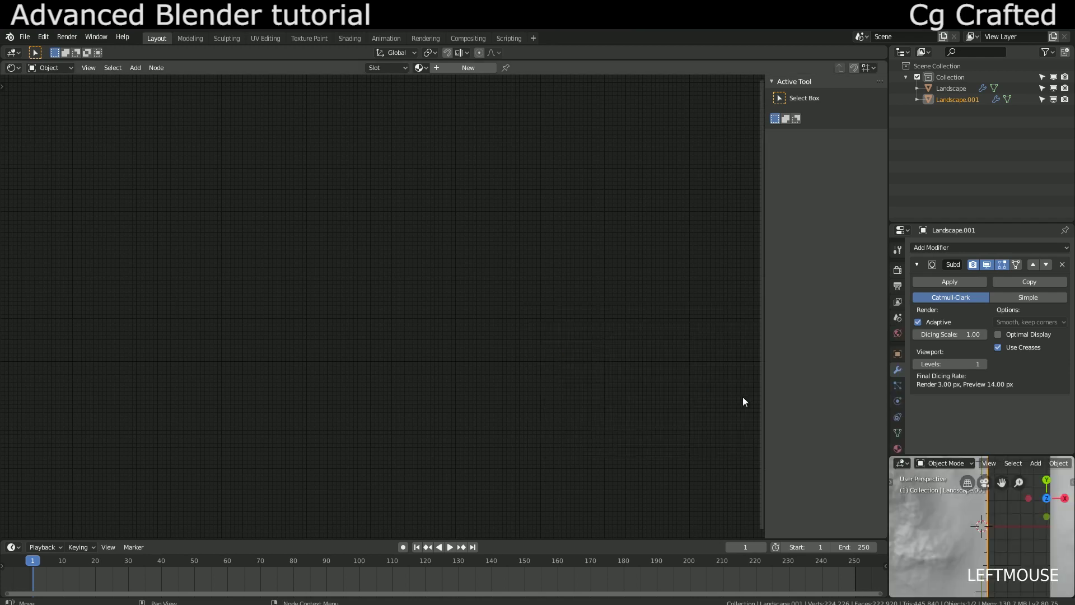
scroll("down", 3)
scroll("up", 3)
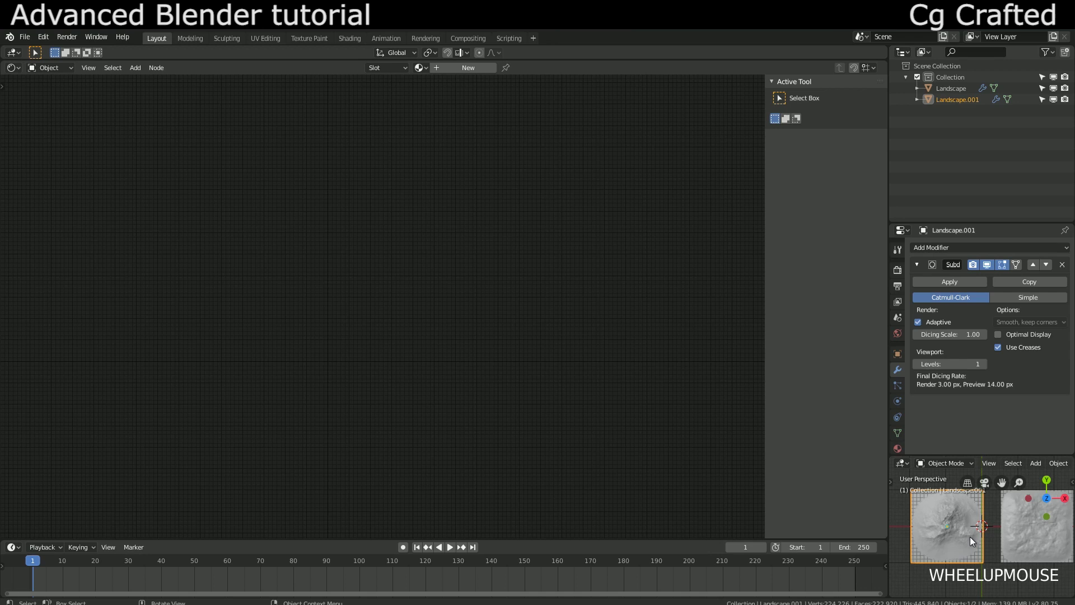
scroll("down", 3)
scroll("up", 3)
middle_click(981, 528)
scroll("up", 3)
middle_click(967, 543)
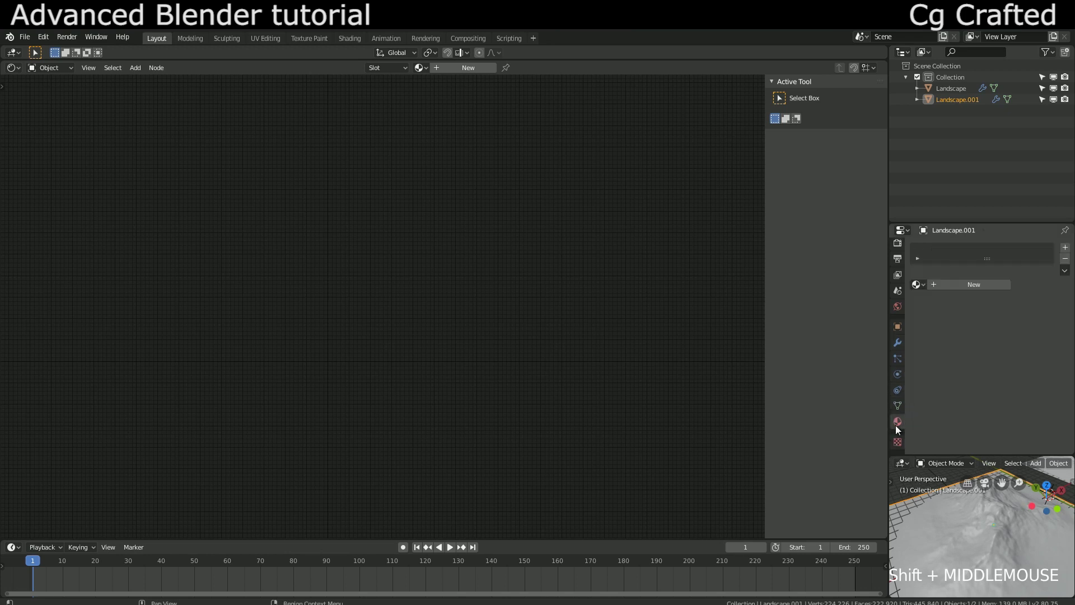
Assign the shared 'Ultimate terrain' material to the landscape and delete its Principled BSDF node
left_click(960, 287)
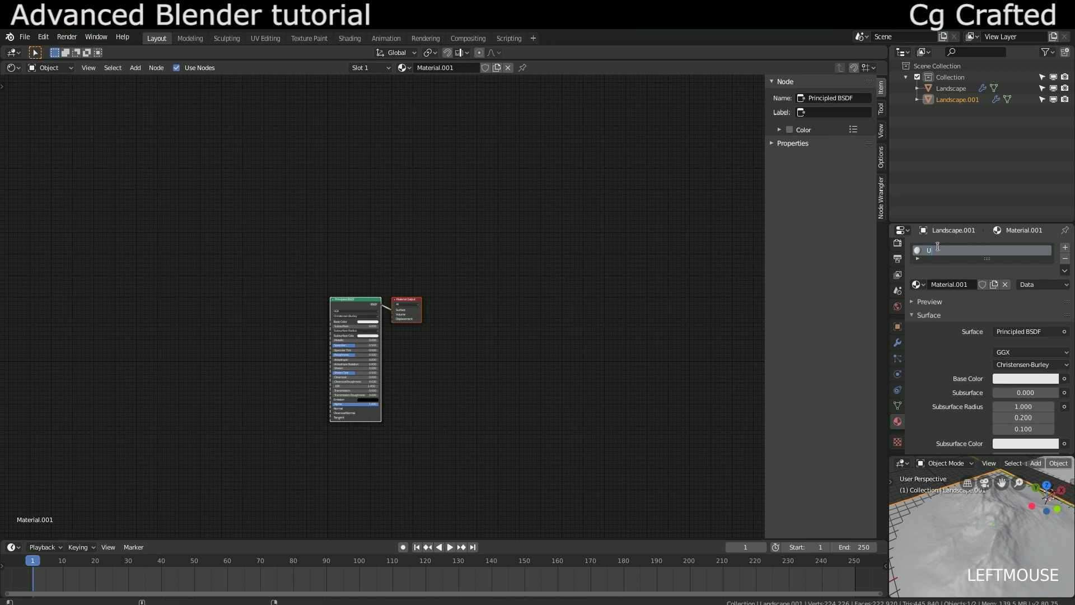
key("r")
key("Return")
scroll("down", 3)
left_click(1021, 510)
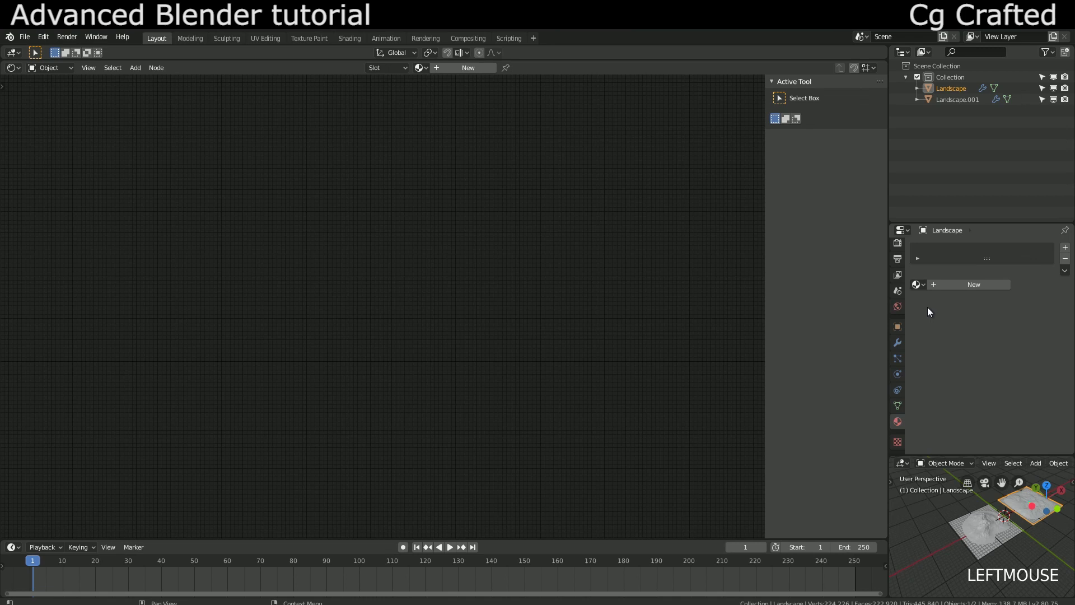
left_click(978, 522)
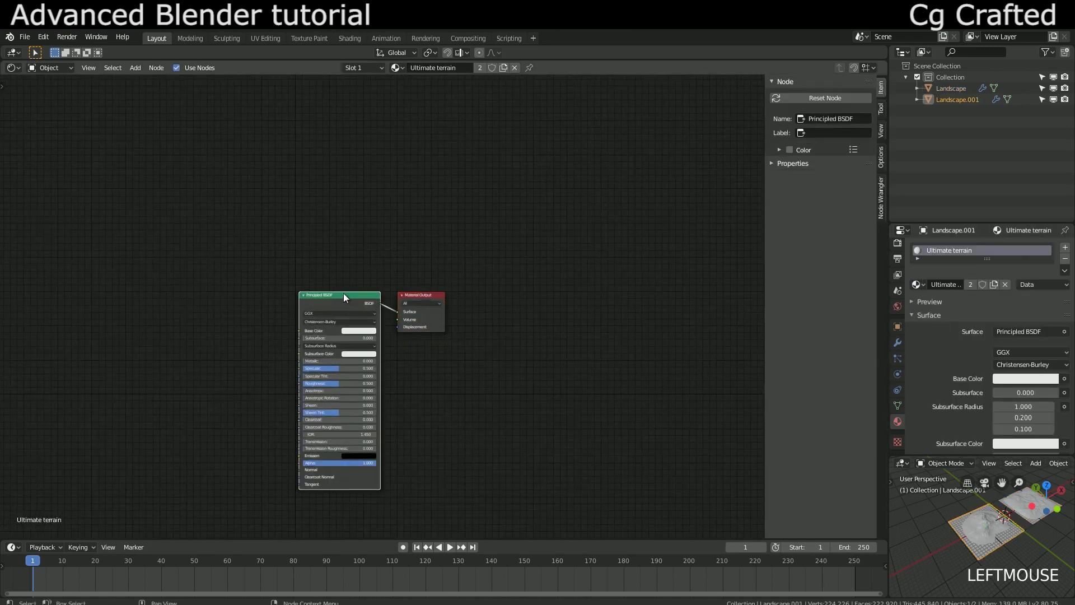
key("Delete")
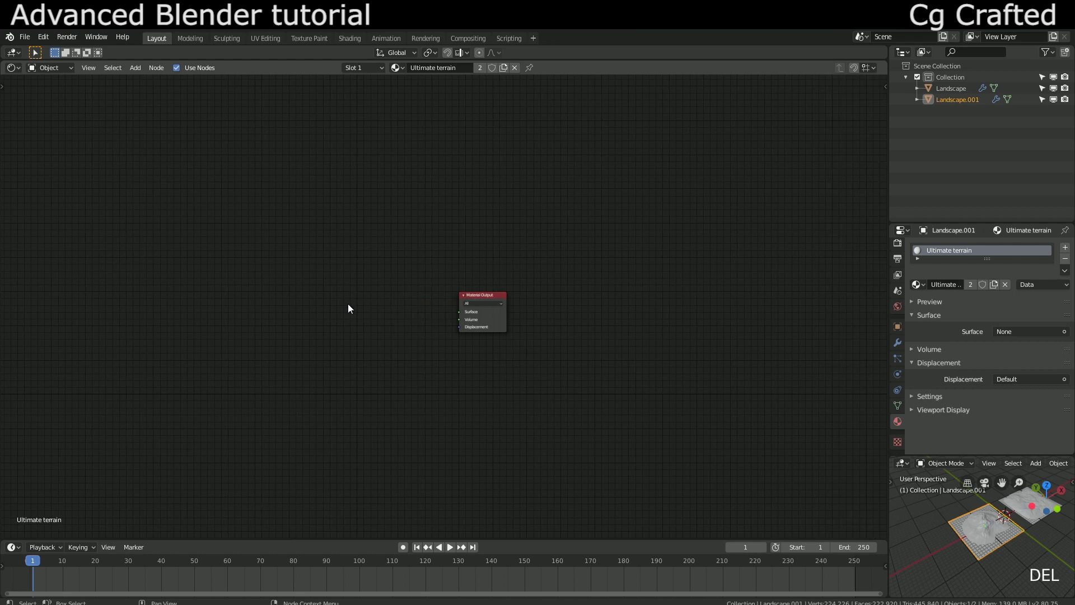
Chain Texture Coordinate → Mapping → Image Texture loading Rock19_disp.jpg, plus a second Texture Coordinate
key("n")
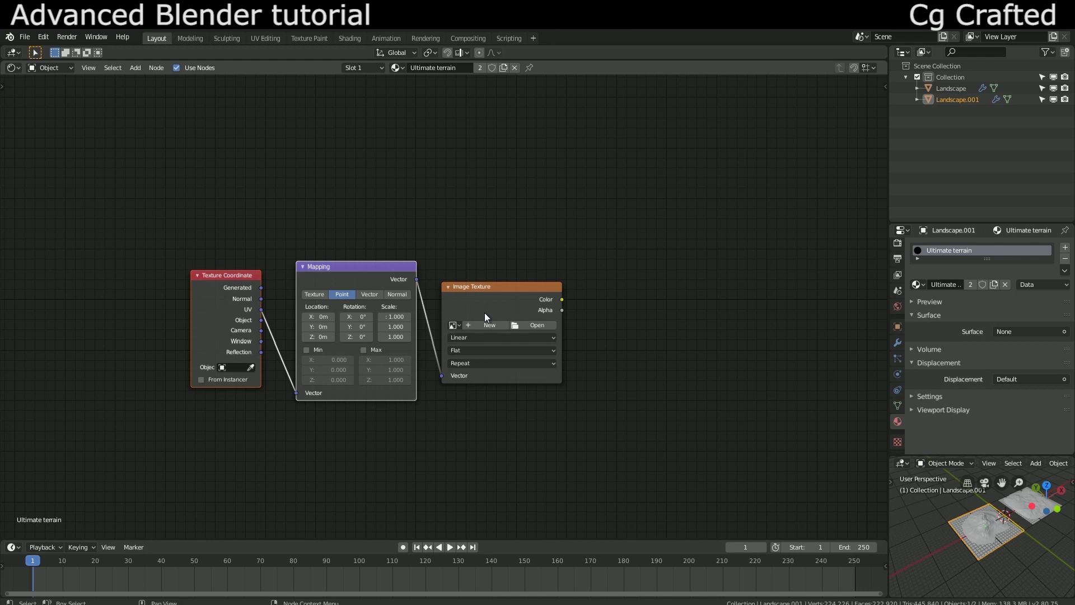
key("ctrl+t")
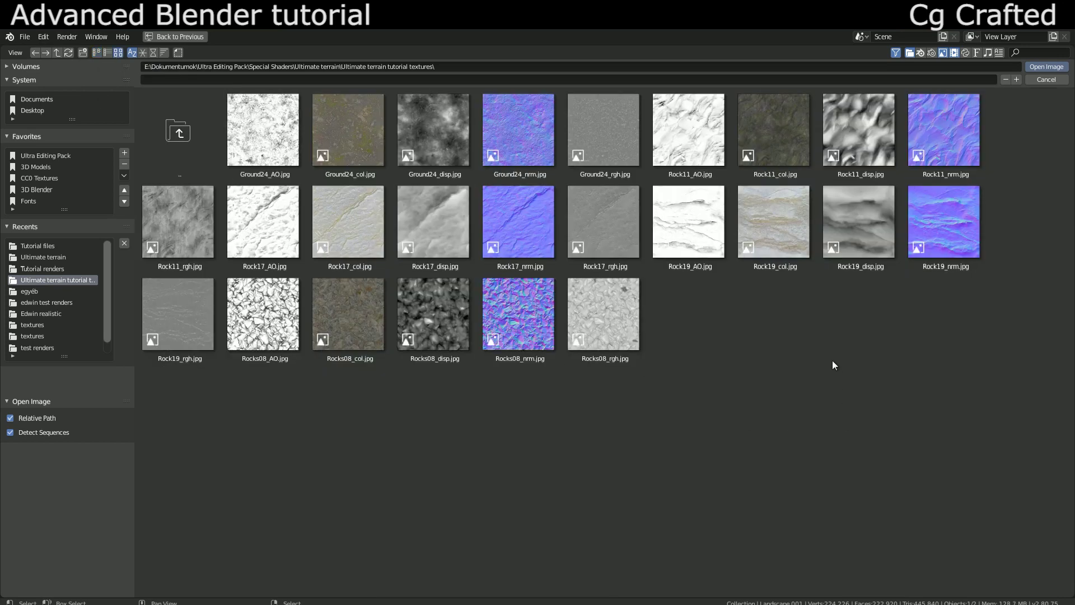
left_click(848, 232)
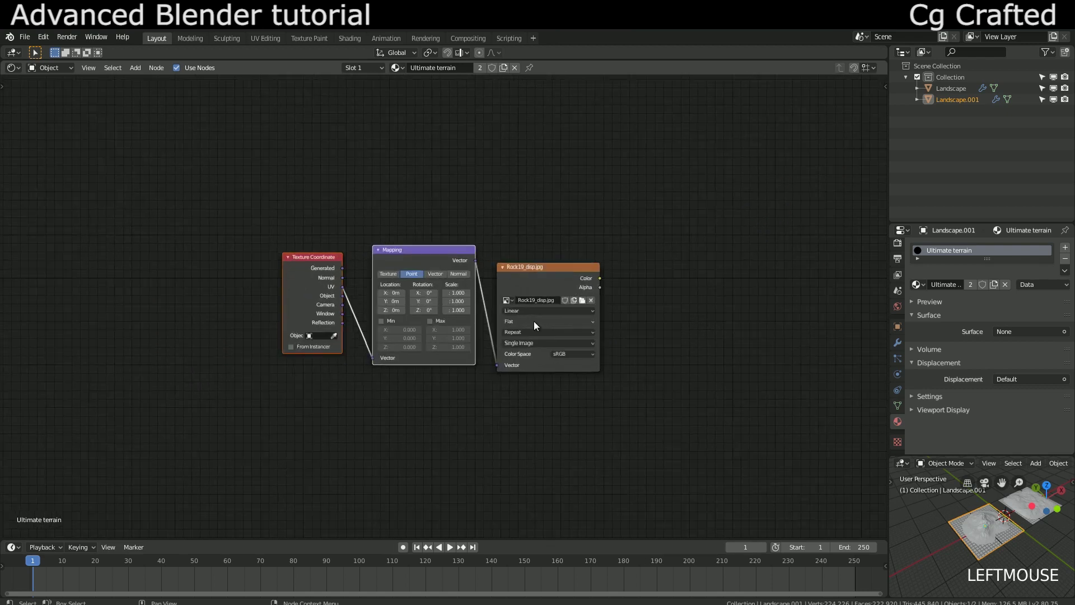
Average a Combine XYZ (0.2, -0.2, 0) with texture coordinates, separate Z and feed a ColorRamp
key("shift+d")
left_click(668, 303)
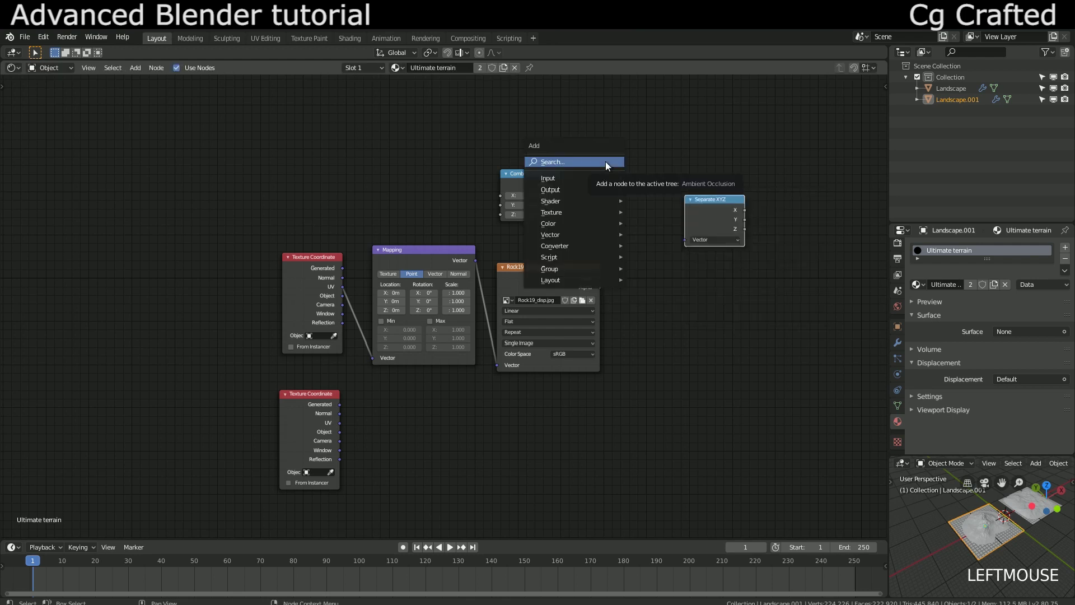
key("shift+a")
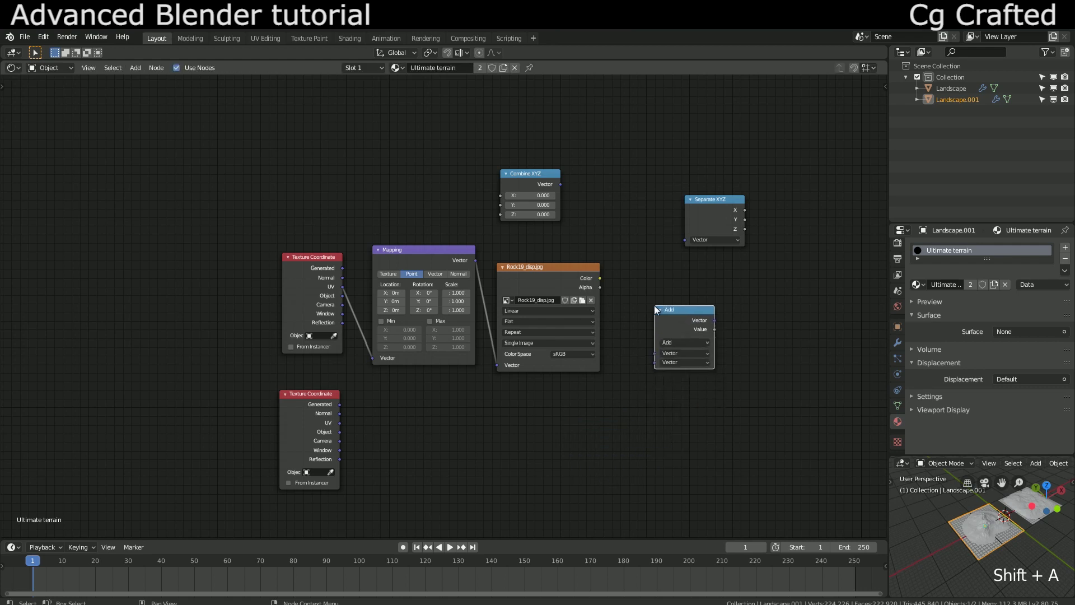
left_click(612, 189)
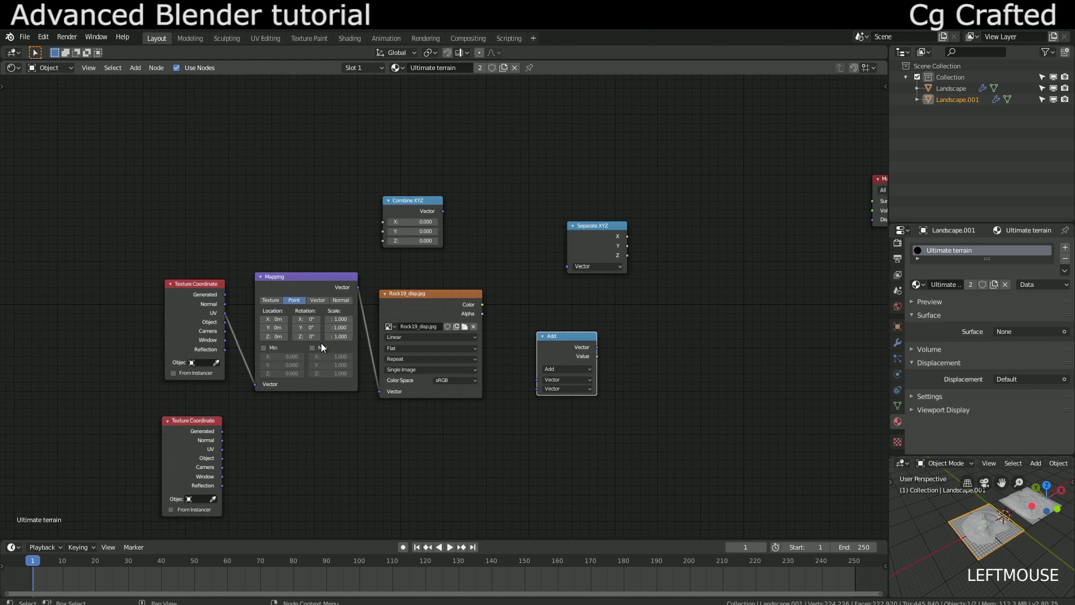
left_click(399, 205)
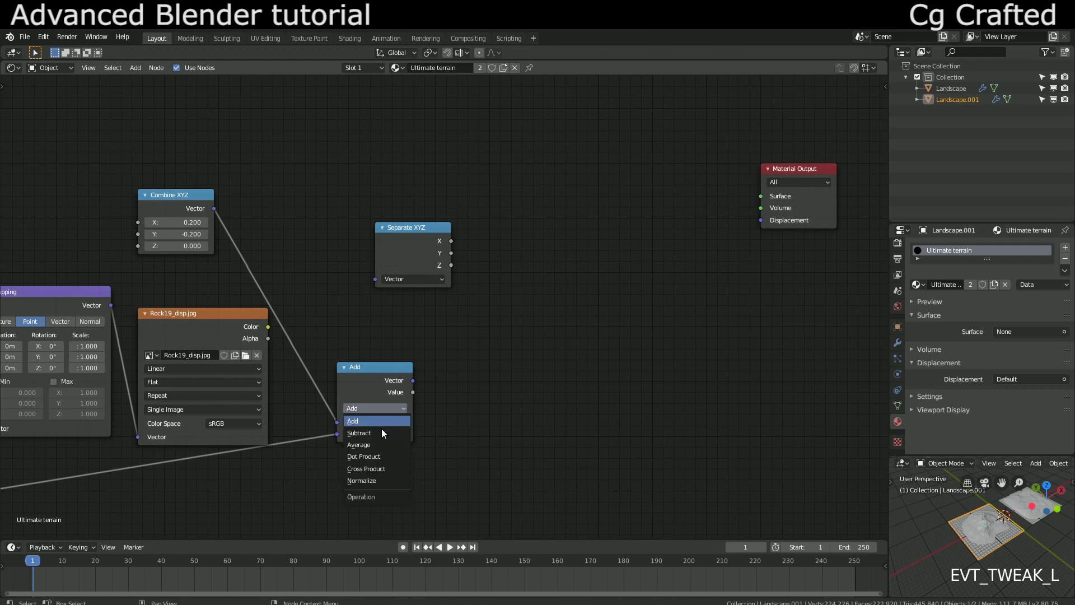
Connect the ColorRamp output to a Viewer node to preview the mask
left_click(411, 246)
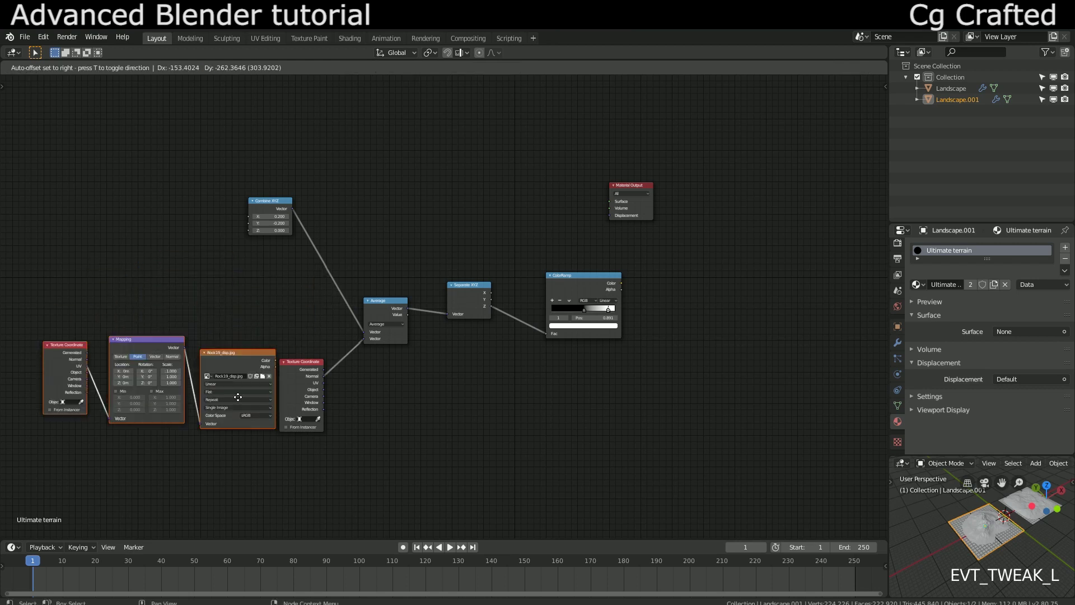
left_click(460, 302)
scroll("down", 3)
left_click(446, 296)
left_click(1056, 466)
scroll("up", 3)
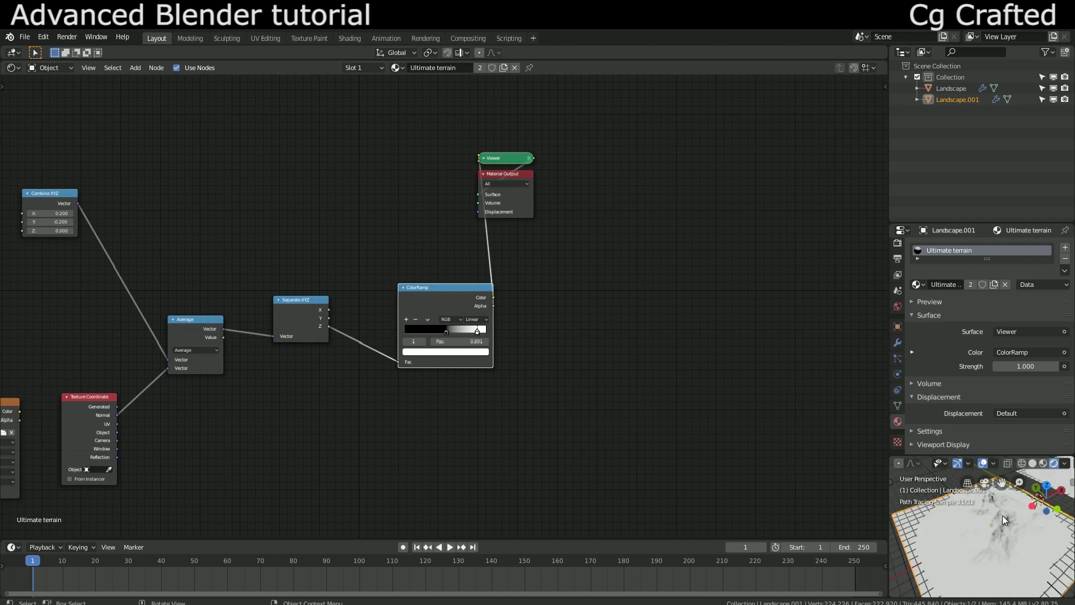
scroll("up", 3)
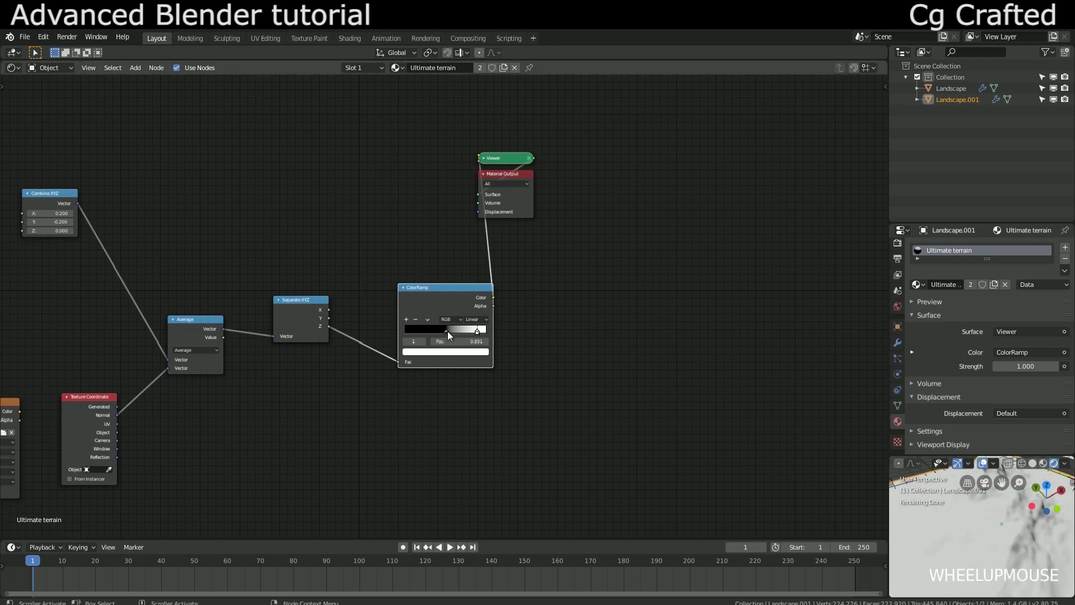
Drag the ColorRamp stops toward black to sharpen the mask gradient
left_click(455, 333)
scroll("down", 3)
middle_click(994, 531)
middle_click(986, 536)
scroll("up", 3)
middle_click(983, 543)
middle_click(946, 534)
scroll("up", 3)
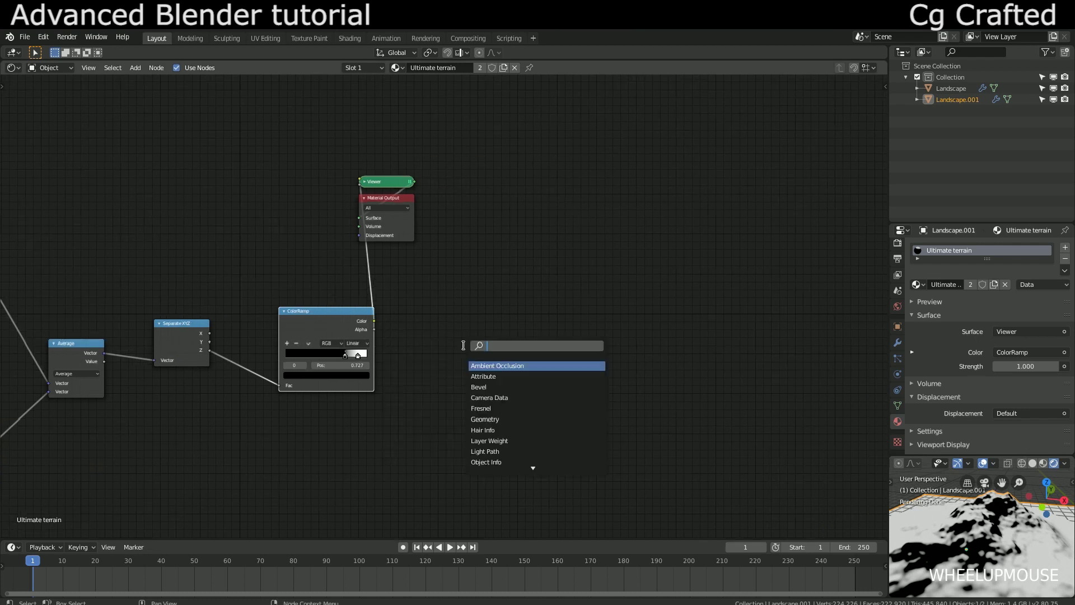
Insert an Invert node after the ColorRamp and route its Color output to the Viewer
key("shift+a")
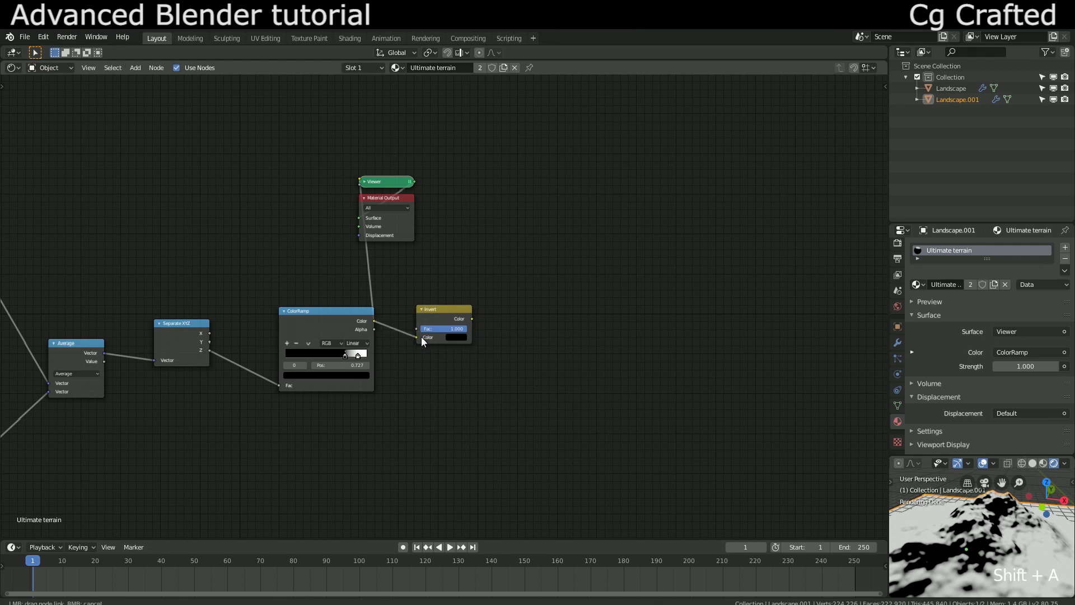
left_click(427, 338)
left_click(438, 315)
scroll("down", 3)
Set the ColorRamp's white stop position to 0.79
left_click(389, 204)
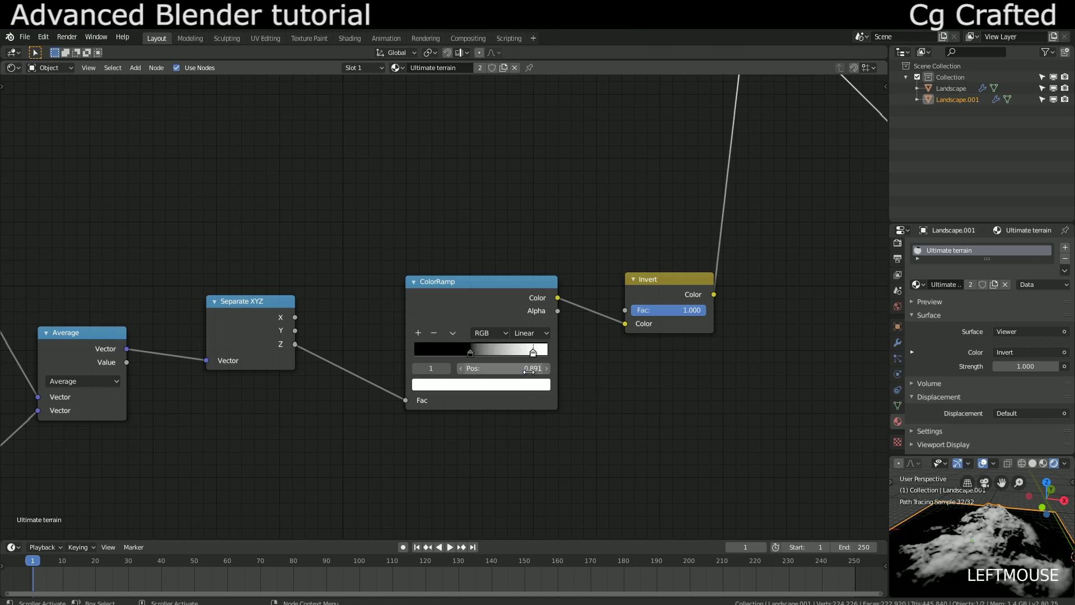
scroll("up", 3)
left_click(471, 352)
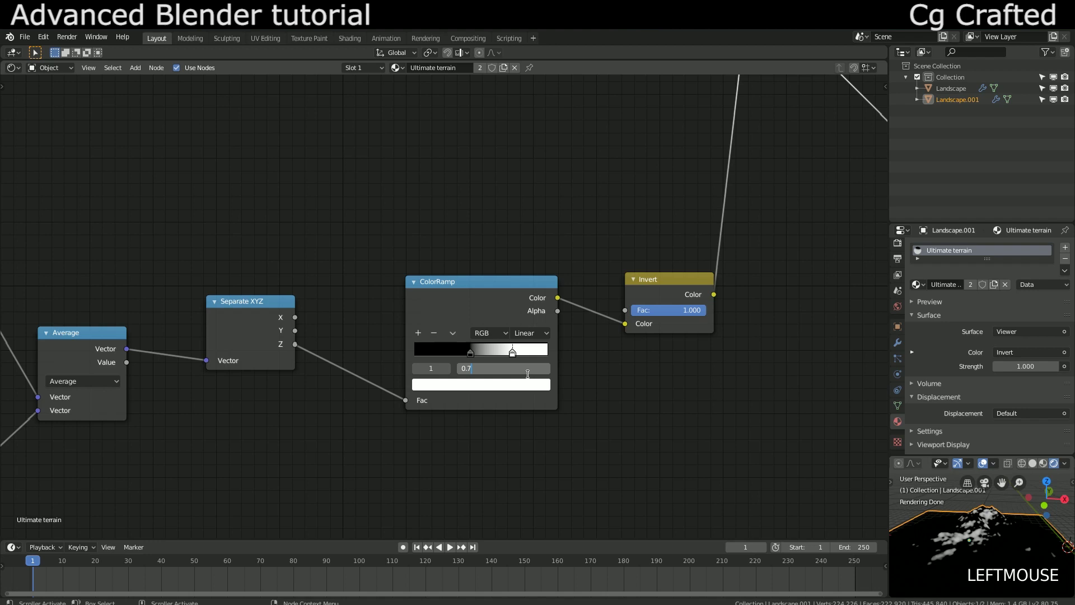
key("BackSpace")
key("Return")
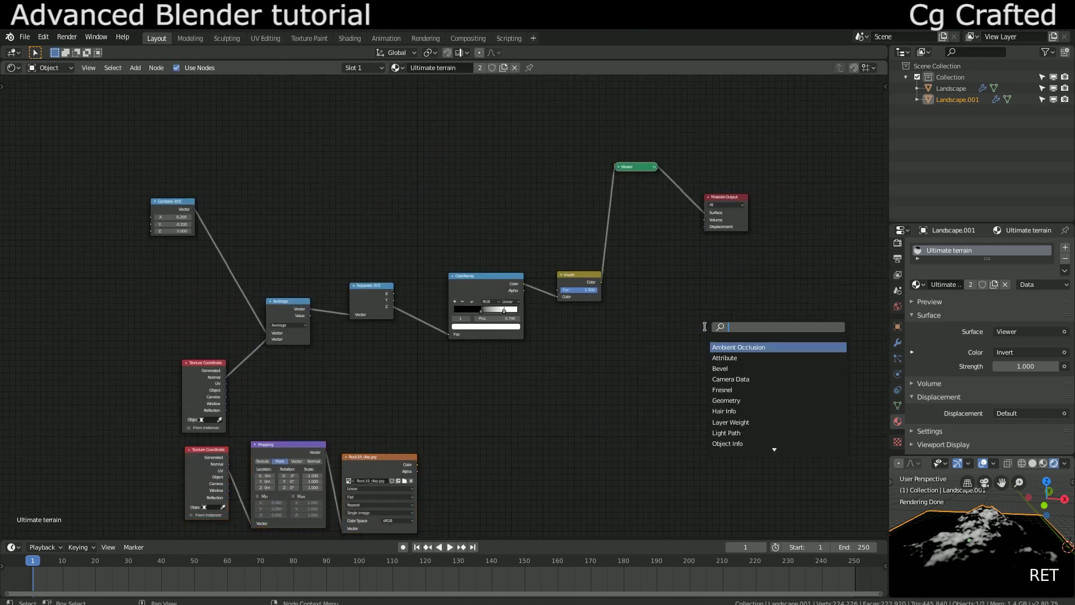
Add a MixRGB set to Multiply with Fac 1, blending the inverted mask with the Rock19_disp texture
key("shift+a")
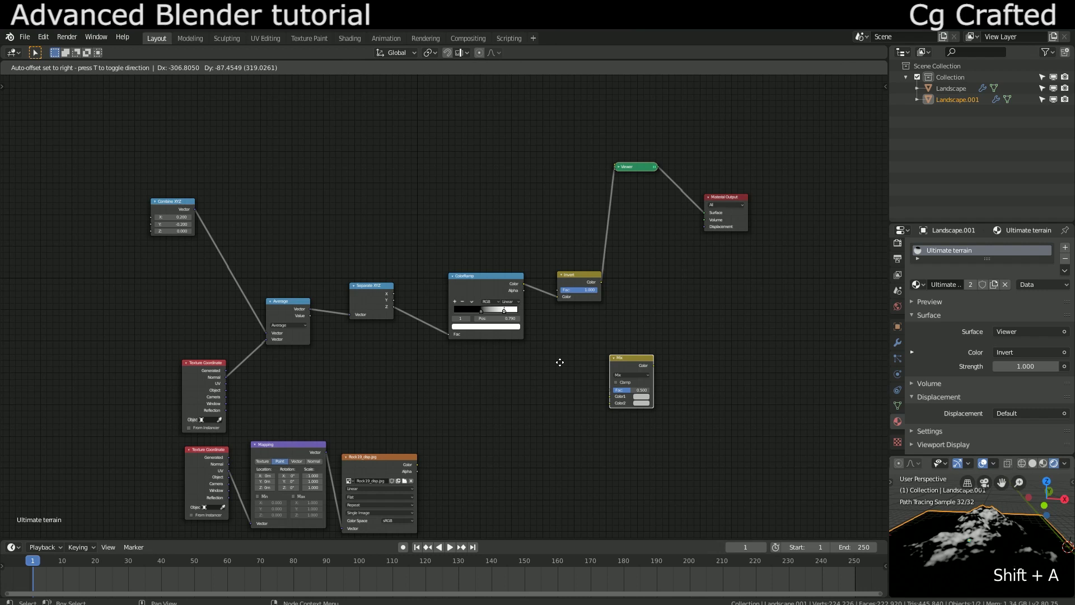
left_click(697, 416)
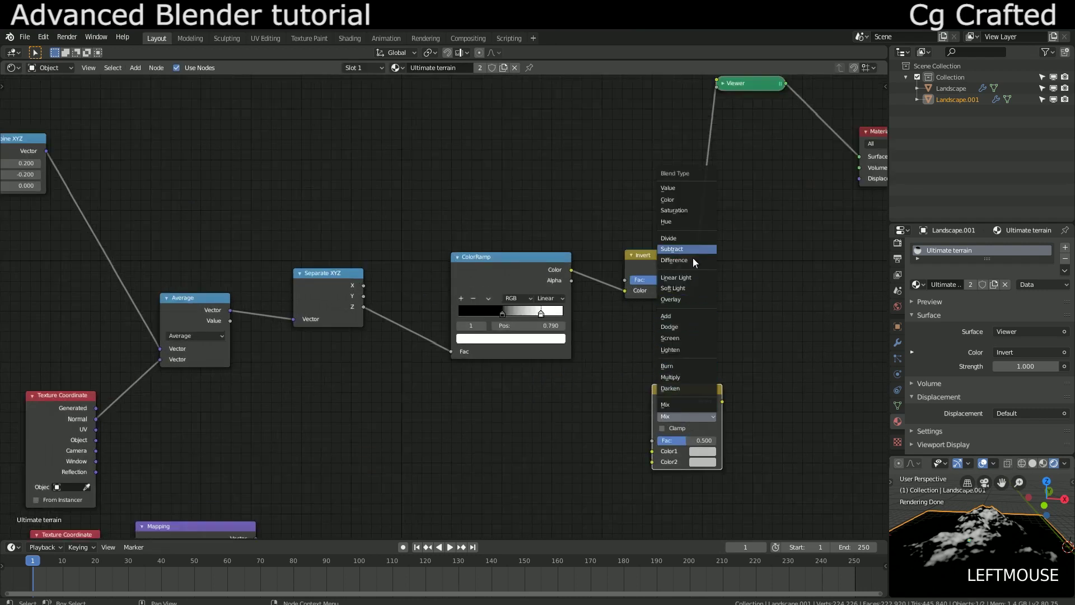
left_click(699, 398)
left_click(630, 283)
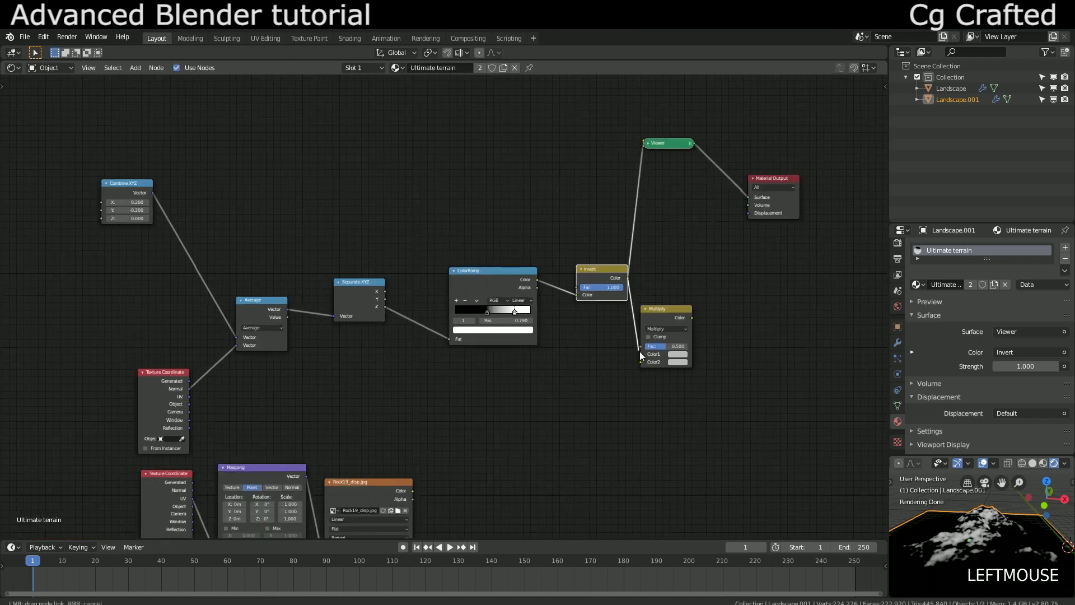
left_click(644, 358)
left_click(397, 487)
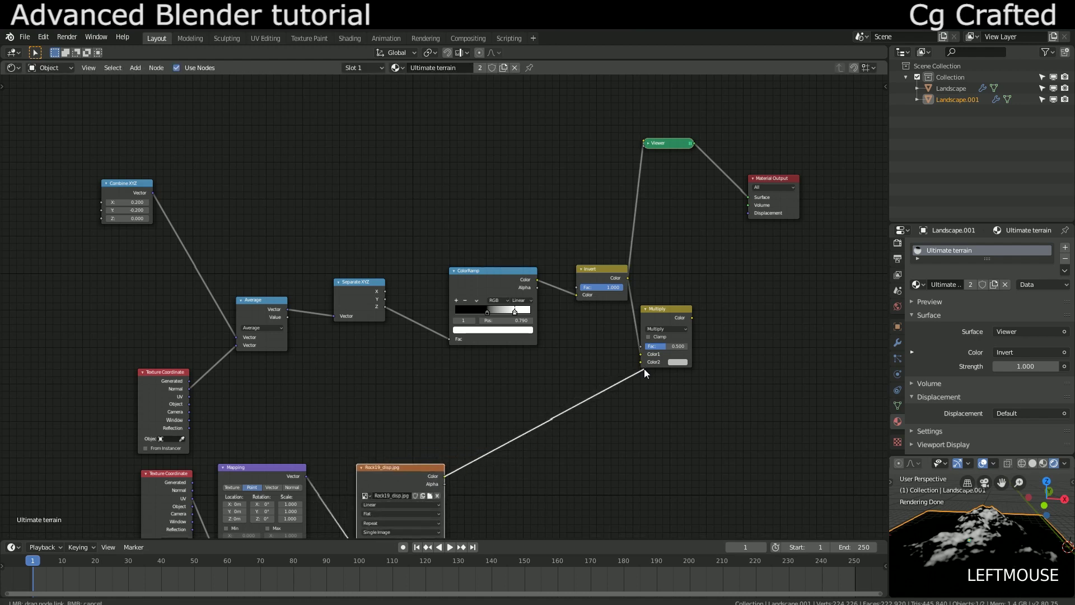
left_click(650, 366)
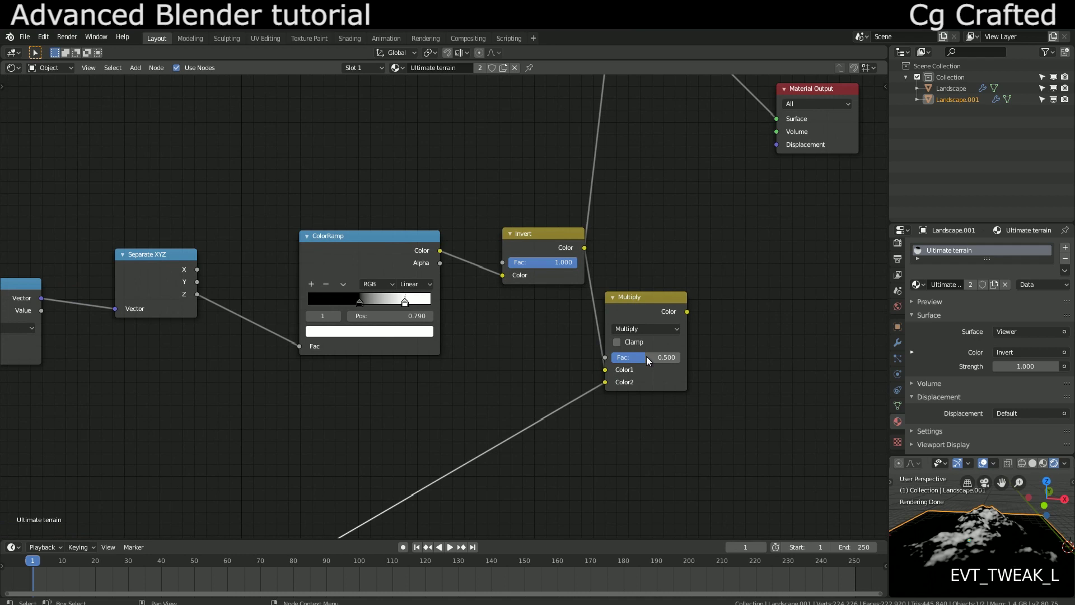
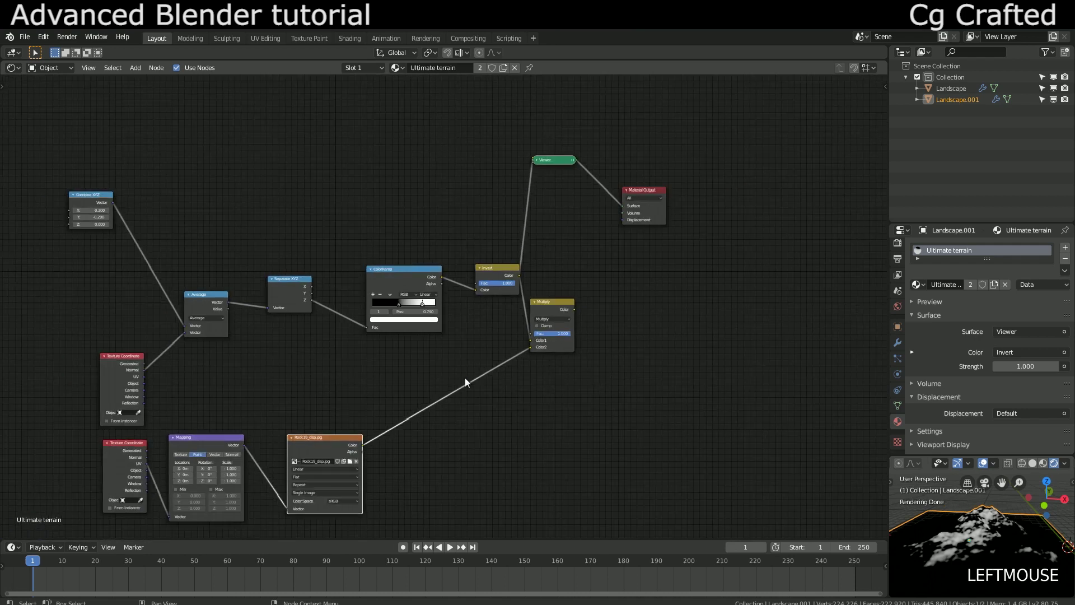
Preview the rock texture and then the Multiply mix result in the Viewer
left_click(340, 414)
scroll("down", 3)
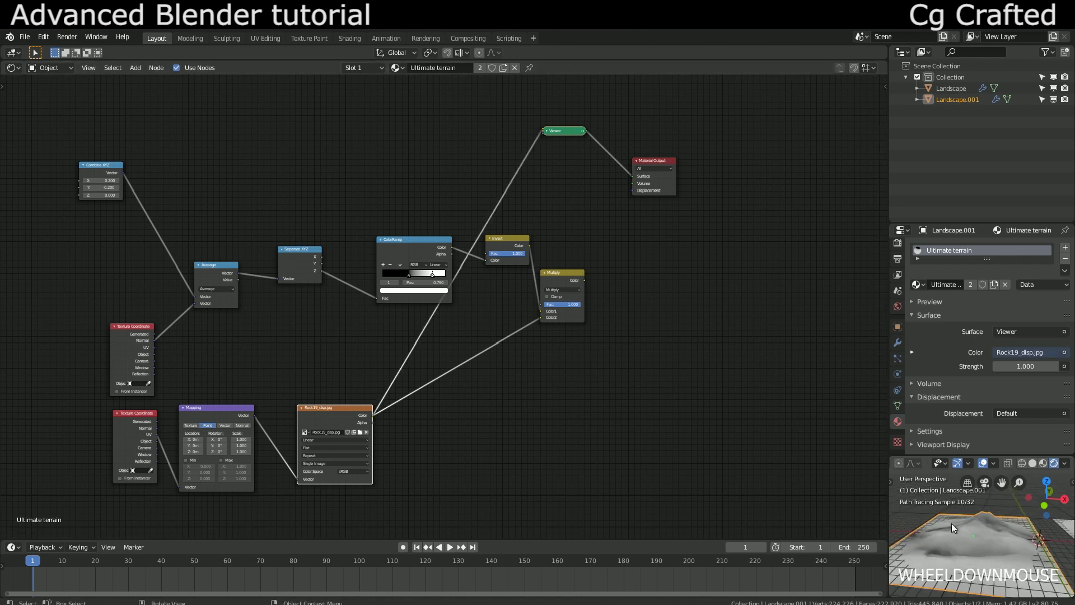
middle_click(953, 531)
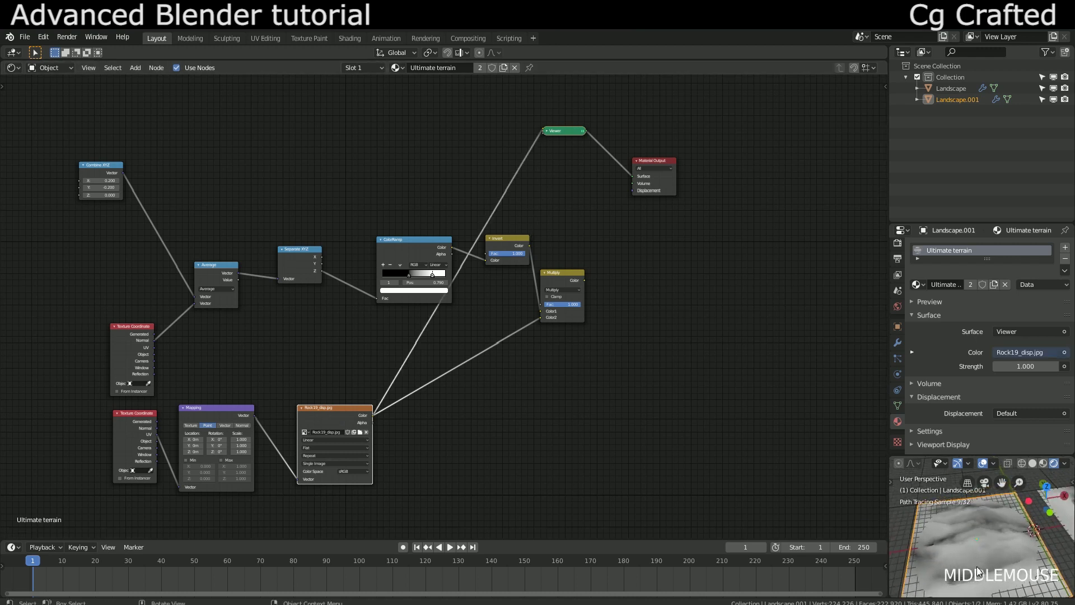
left_click(558, 282)
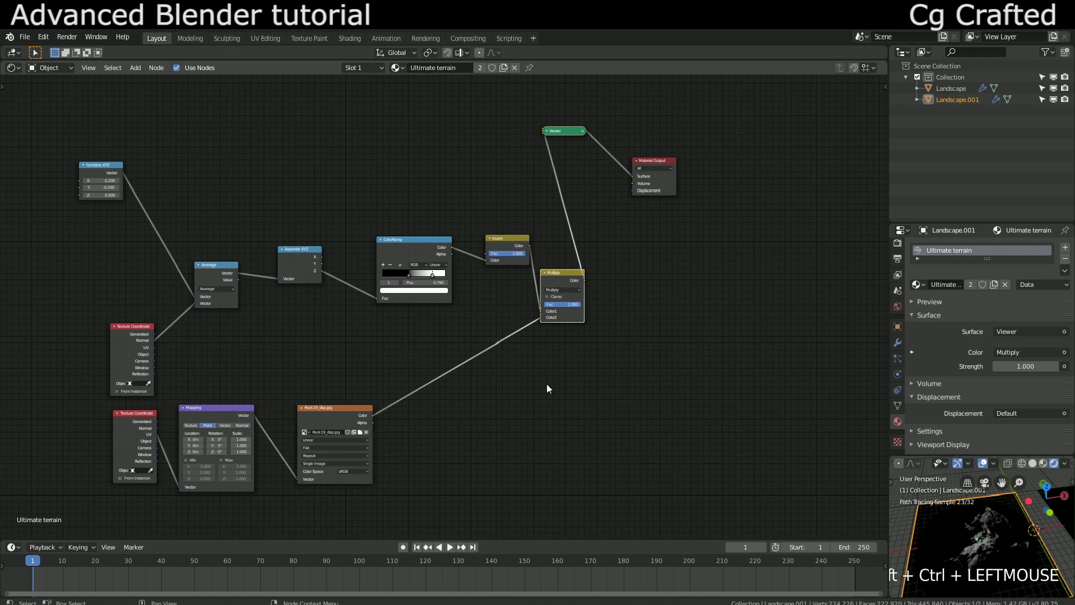
scroll("up", 3)
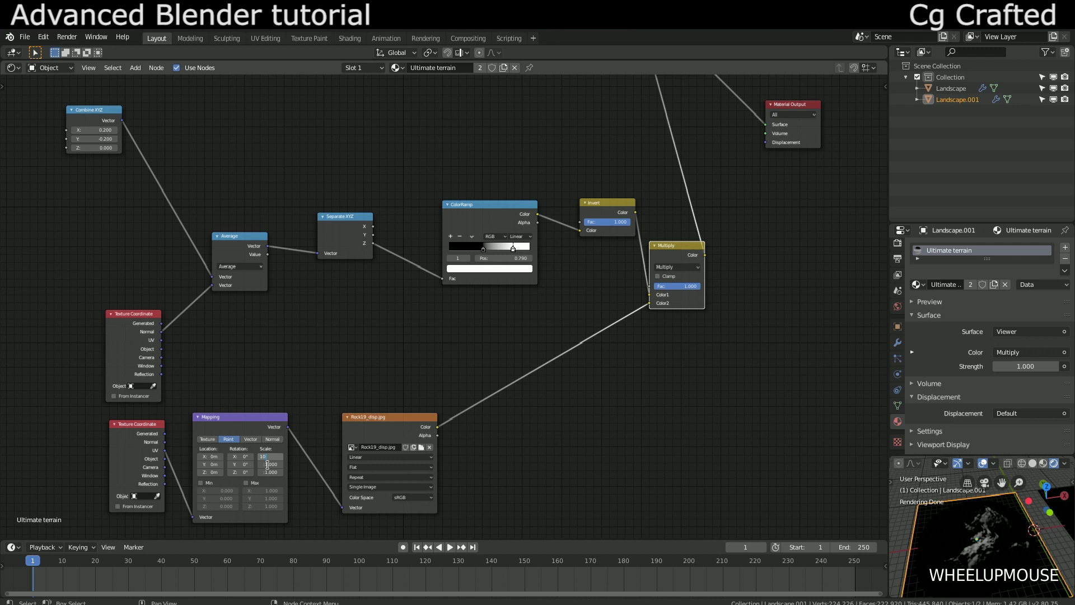
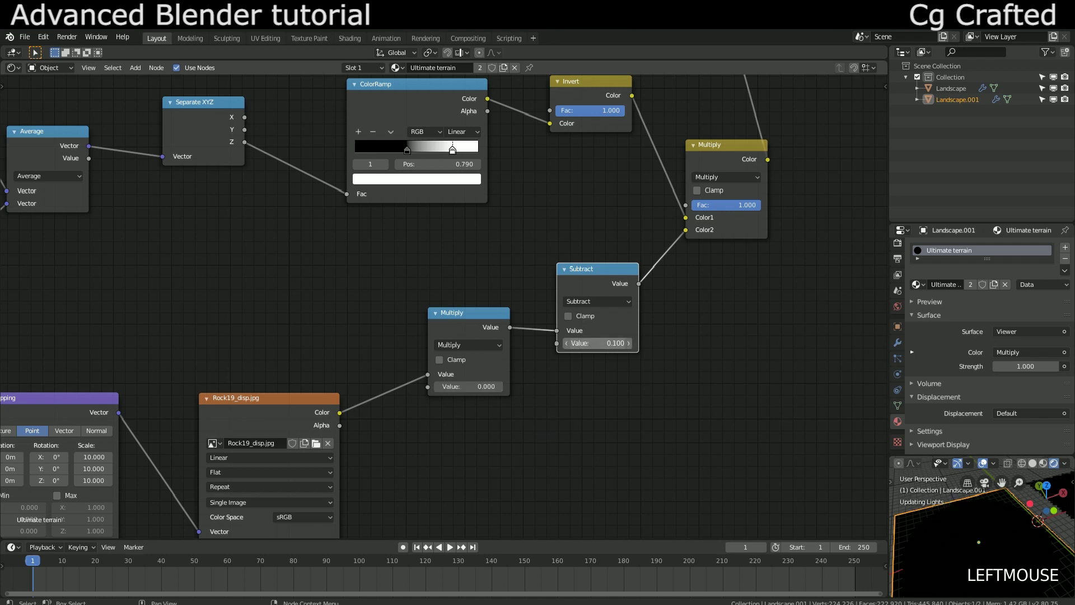
Set the Subtract math node's value to 0
middle_click(973, 531)
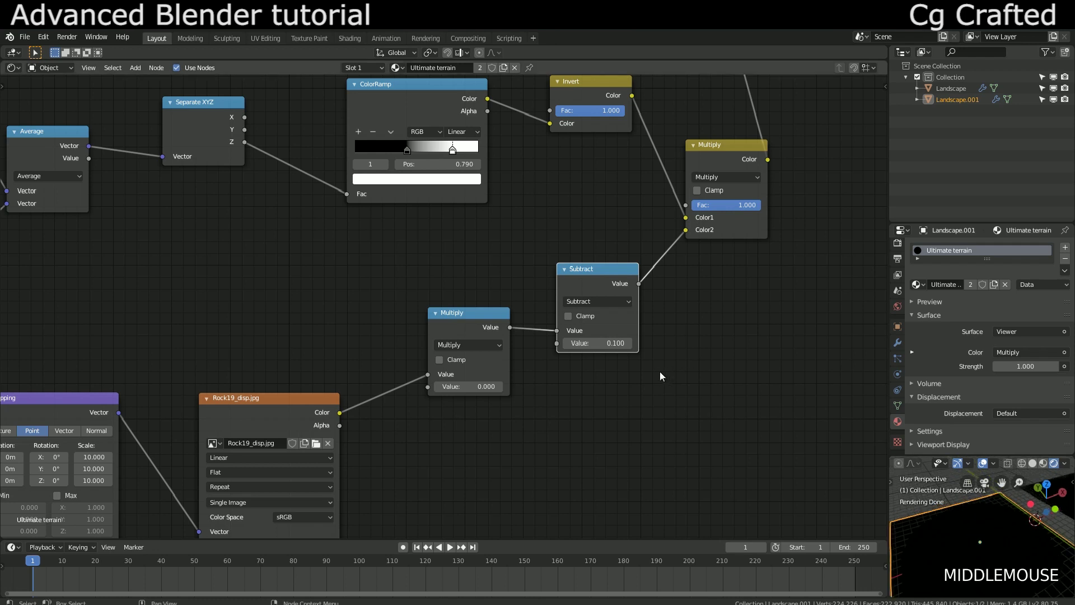
scroll("down", 3)
middle_click(964, 518)
middle_click(976, 552)
left_click(531, 423)
middle_click(940, 520)
scroll("up", 3)
Set the Multiply math node's value to 1
scroll("down", 3)
left_click(466, 397)
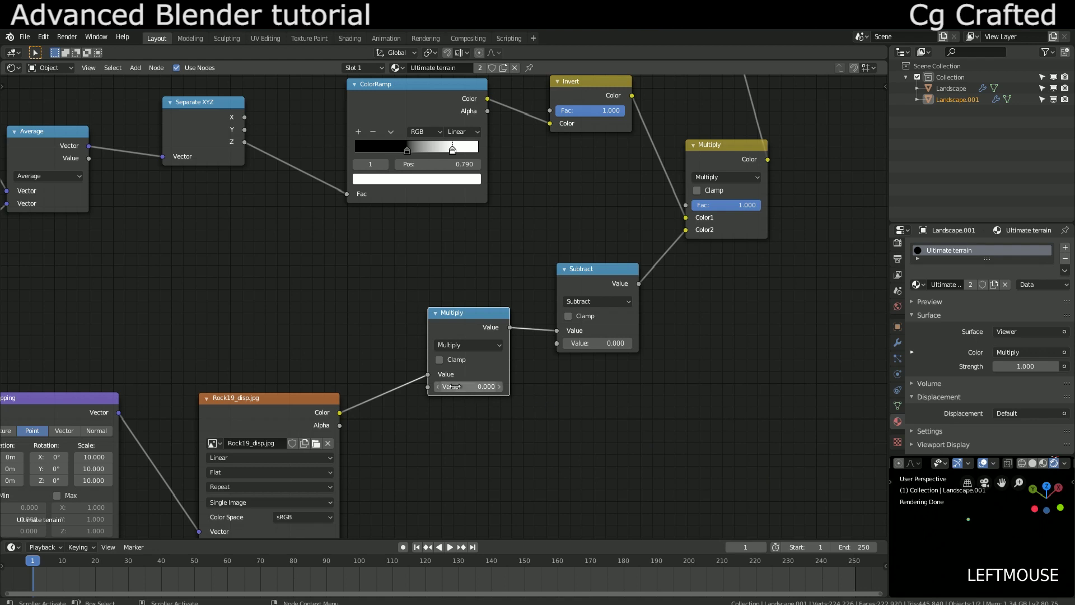
scroll("down", 3)
left_click(651, 498)
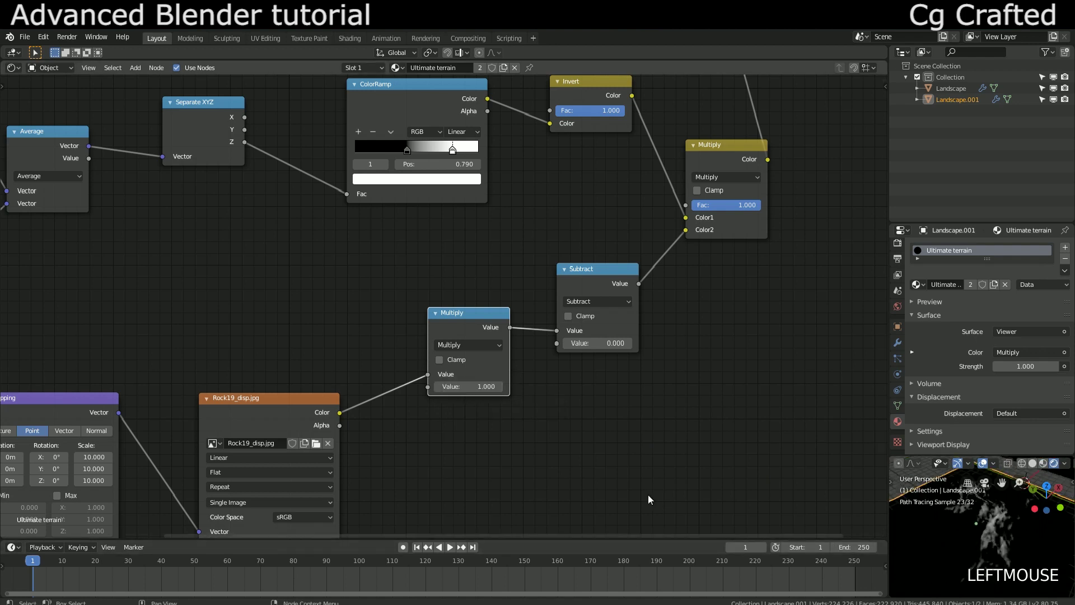
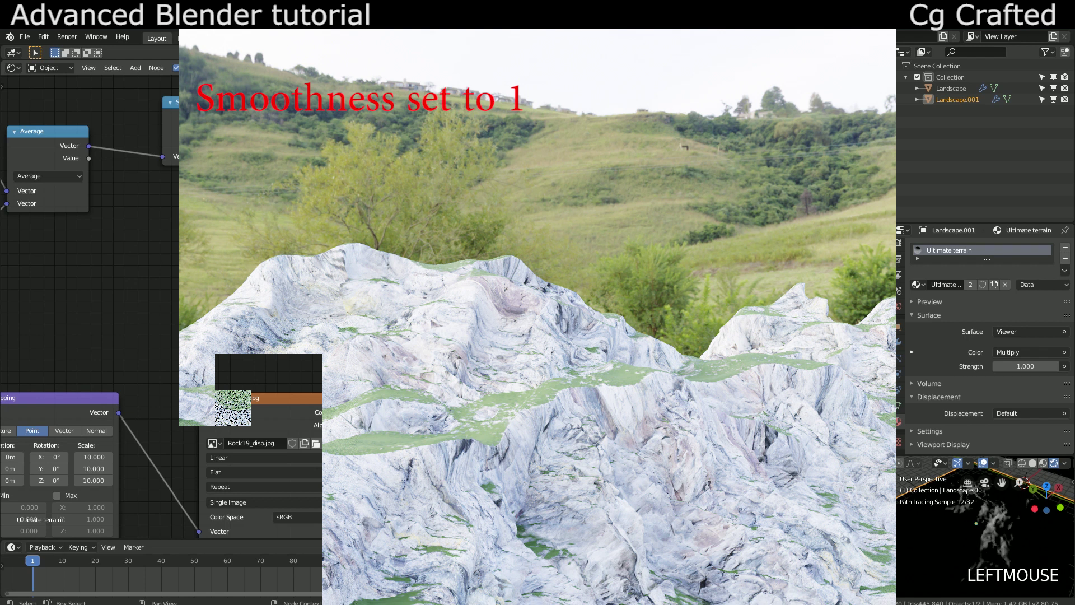
left_click(635, 436)
scroll("down", 3)
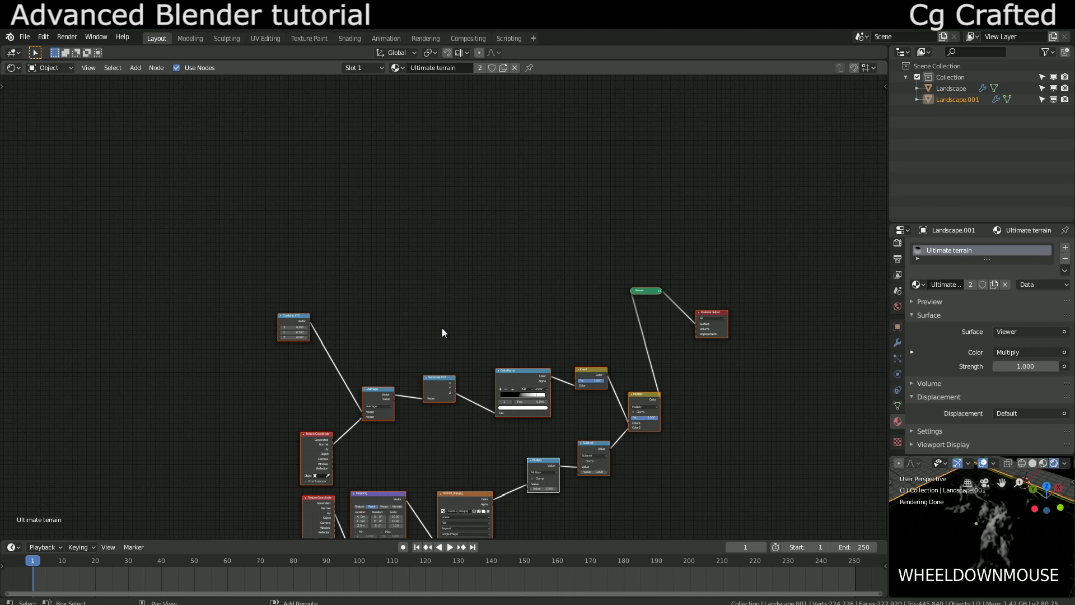
Duplicate the whole mask node group and place the copy below the original
key("shift+d")
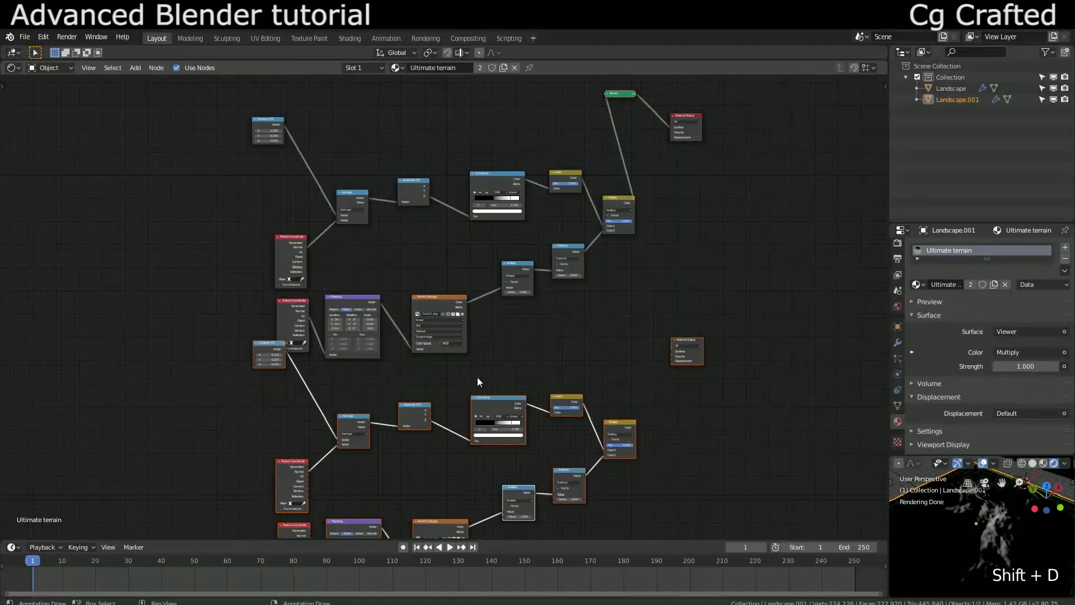
left_click(691, 348)
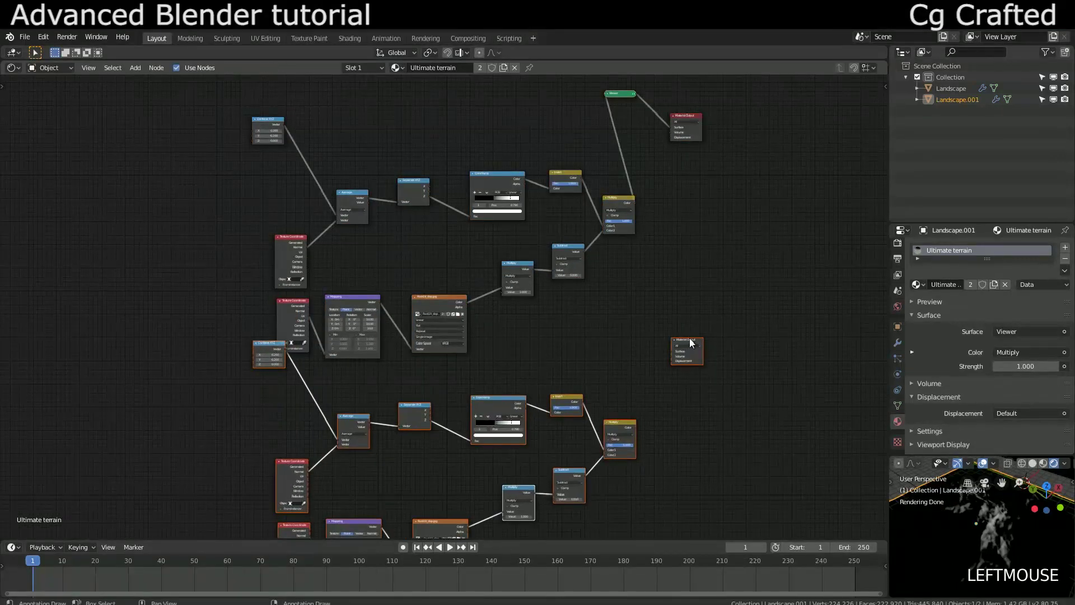
key("Delete")
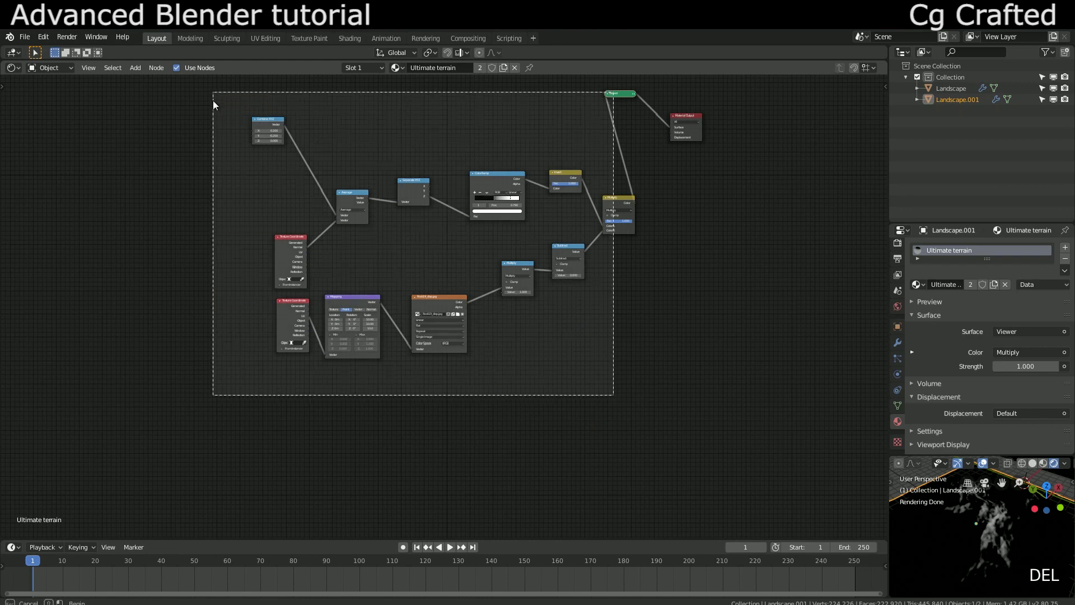
key("shift+d")
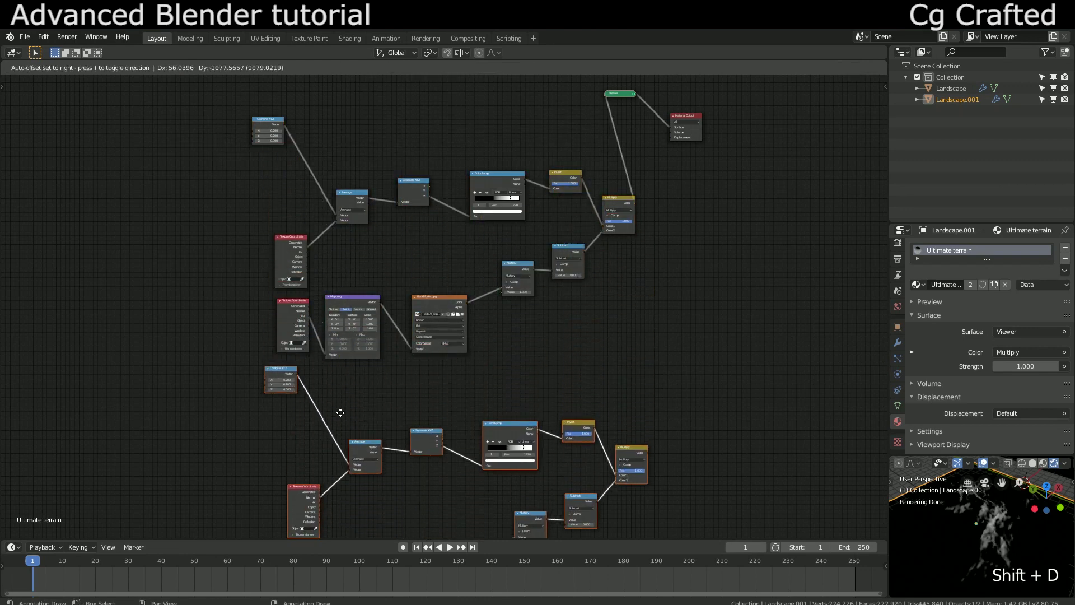
key("g")
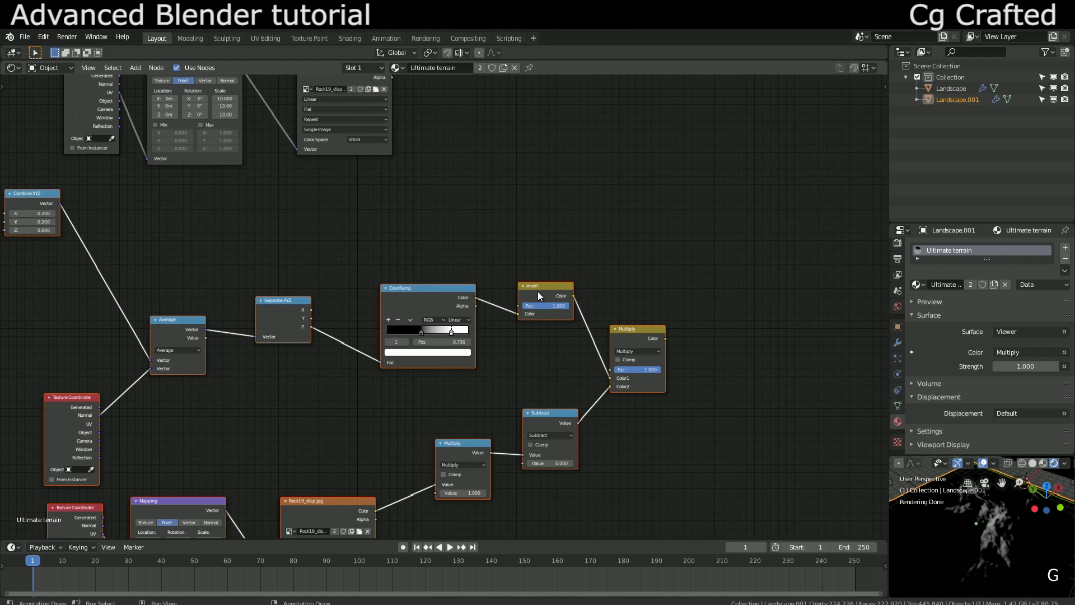
Dissolve the Invert node in the duplicated mask so the ColorRamp feeds Multiply directly
left_click(548, 298)
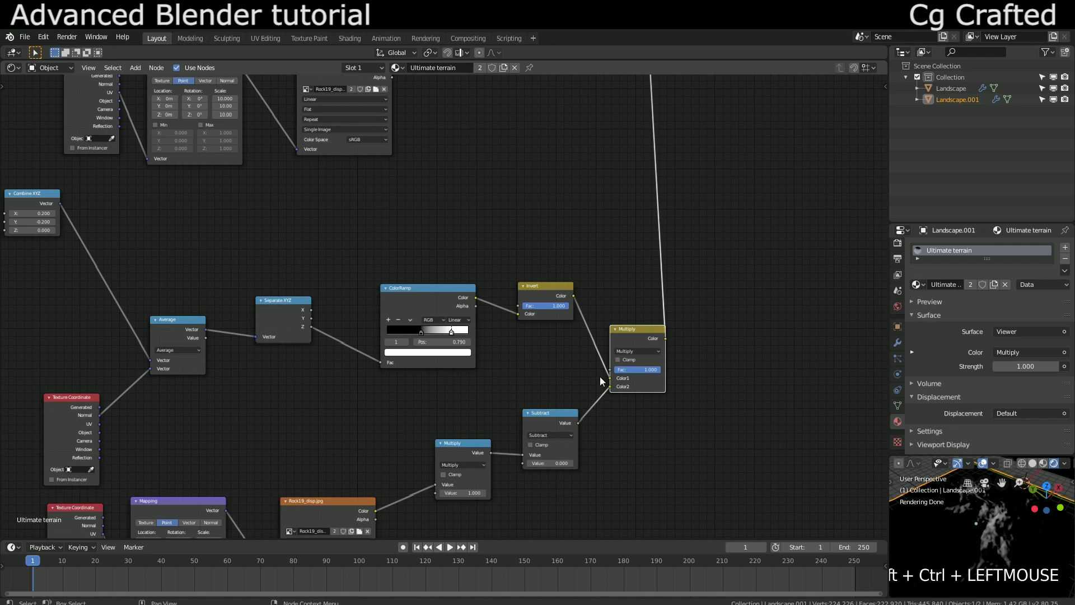
left_click(560, 292)
left_click(562, 297)
left_click(572, 274)
key("Delete")
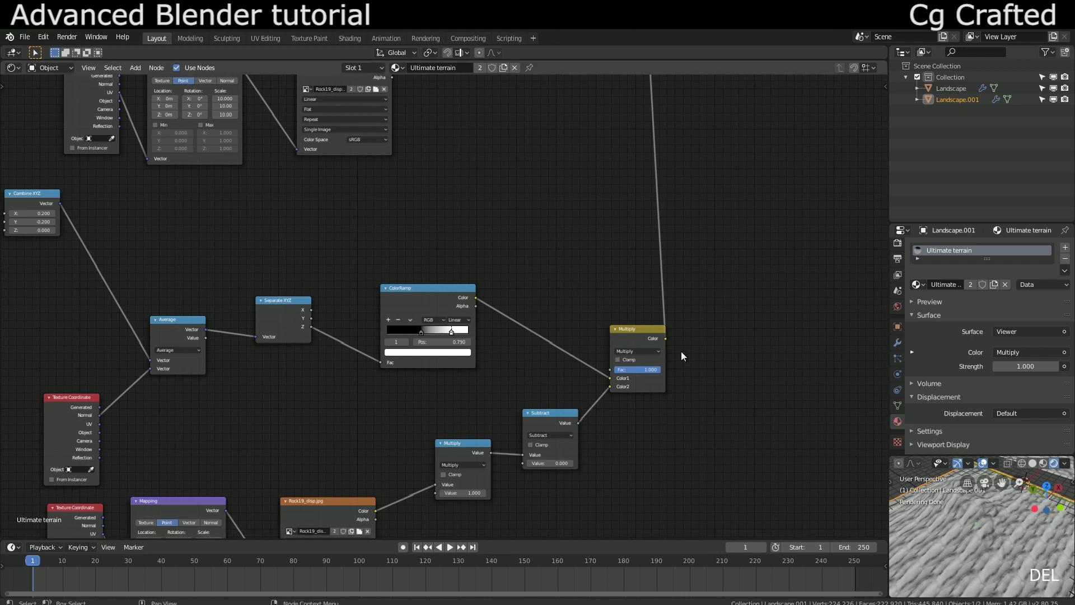
Preview the duplicated mask's Multiply node in the Viewer and set its strength value to 0.4
middle_click(1066, 528)
middle_click(1008, 553)
scroll("down", 3)
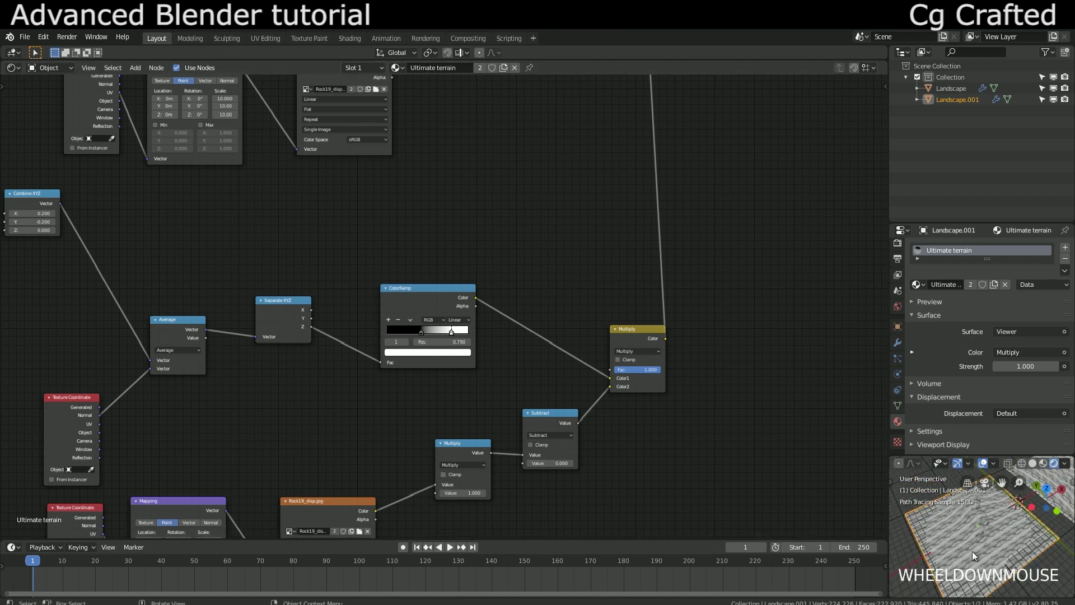
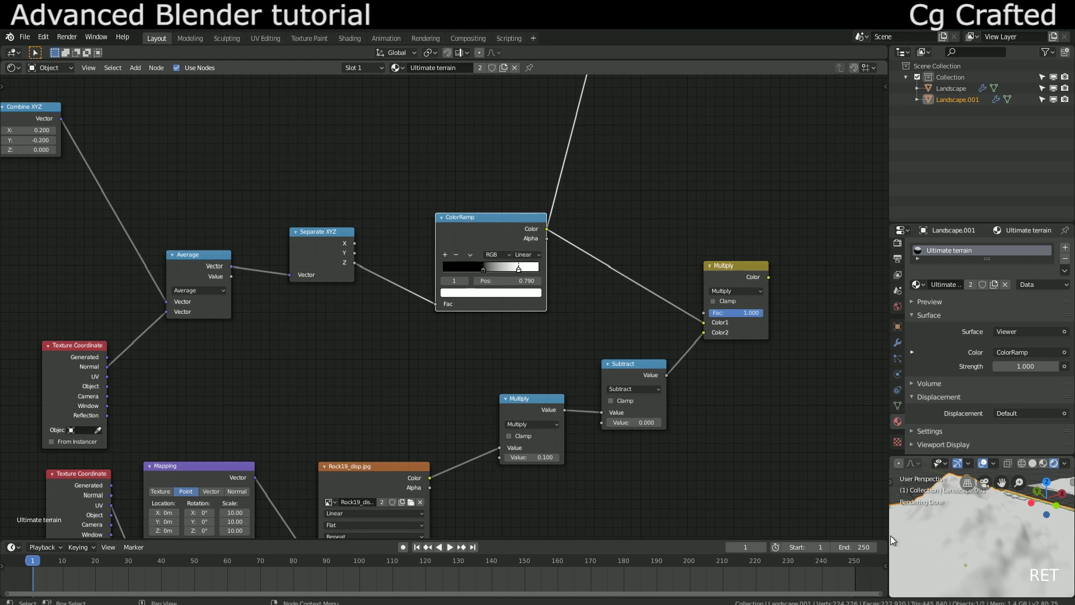
scroll("down", 3)
scroll("down", 3)
scroll("down", 3)
left_click(467, 222)
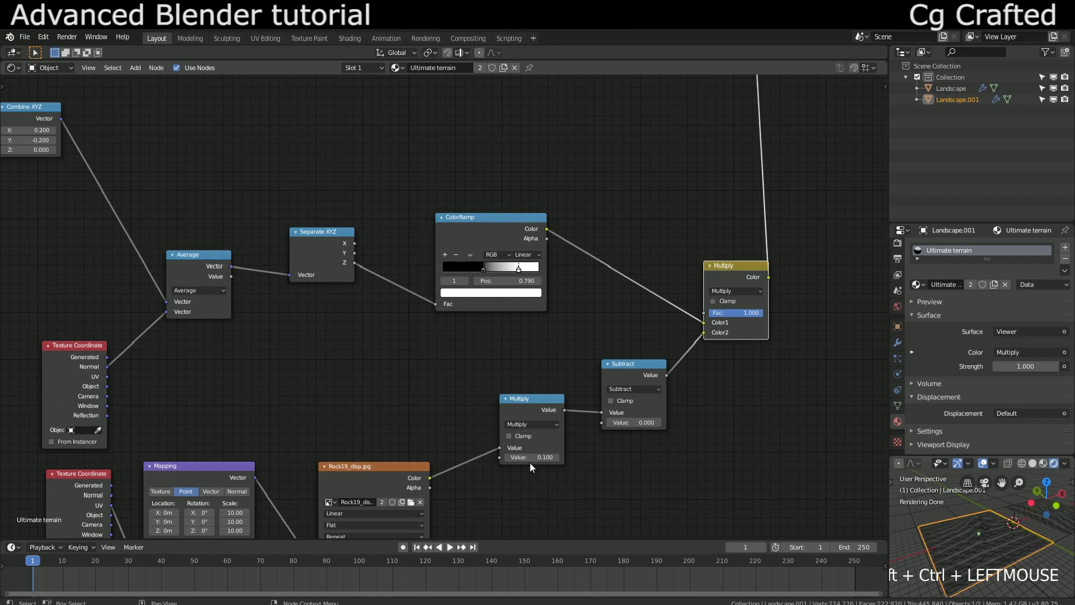
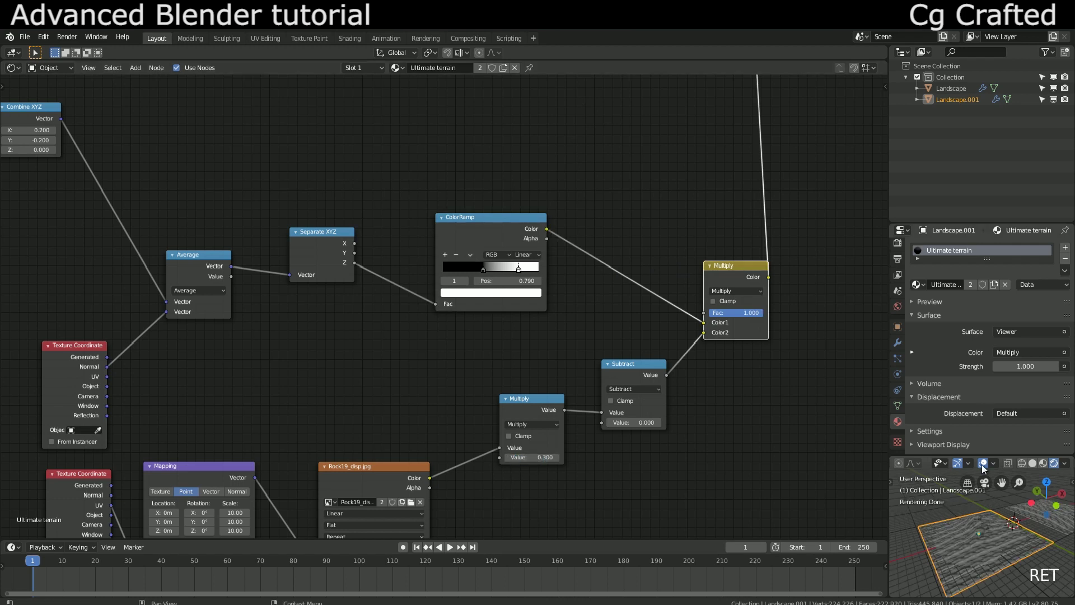
scroll("up", 3)
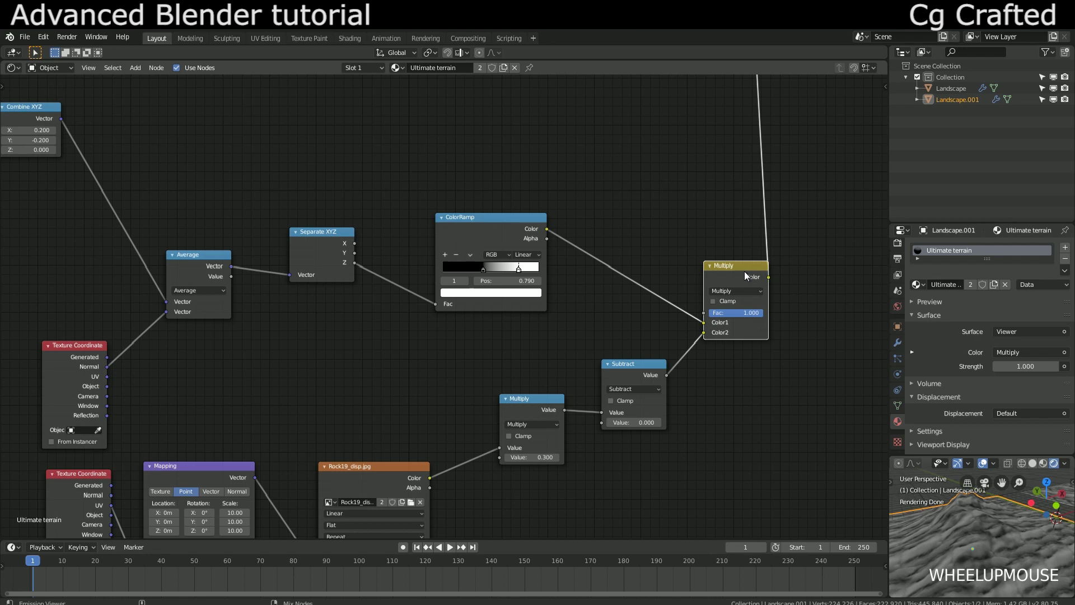
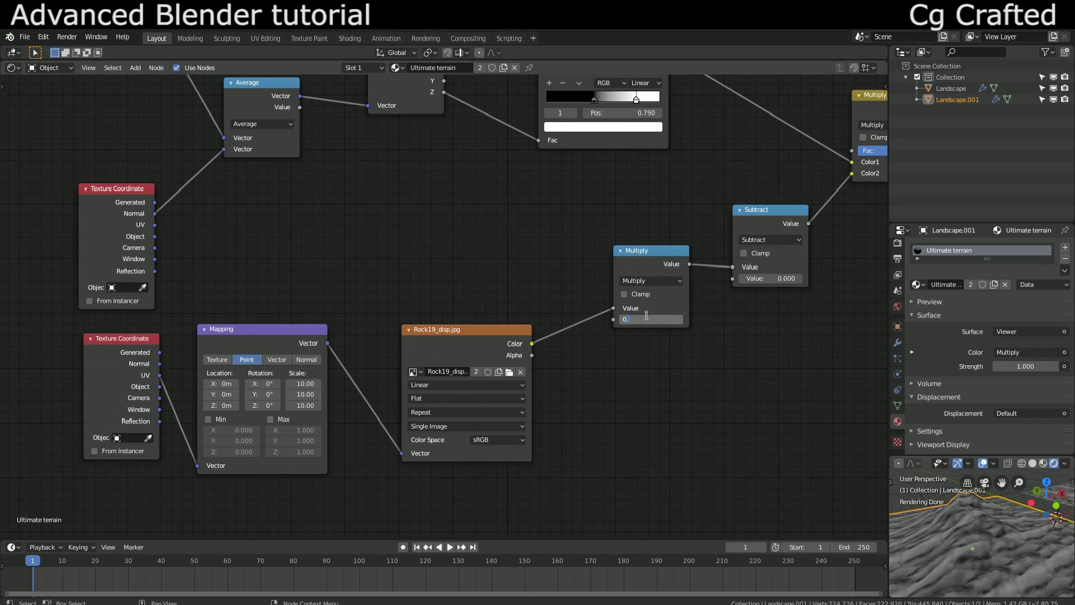
Confirm the 0.400 strength and load Ground24_disp.jpg in place of Rock19_disp.jpg
key("Return")
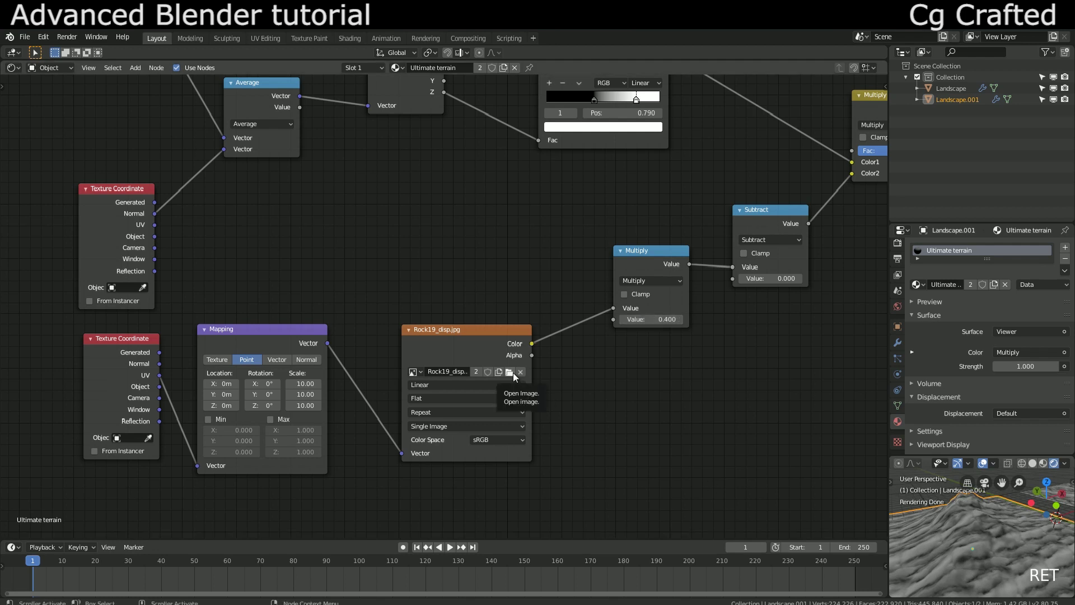
left_click(485, 375)
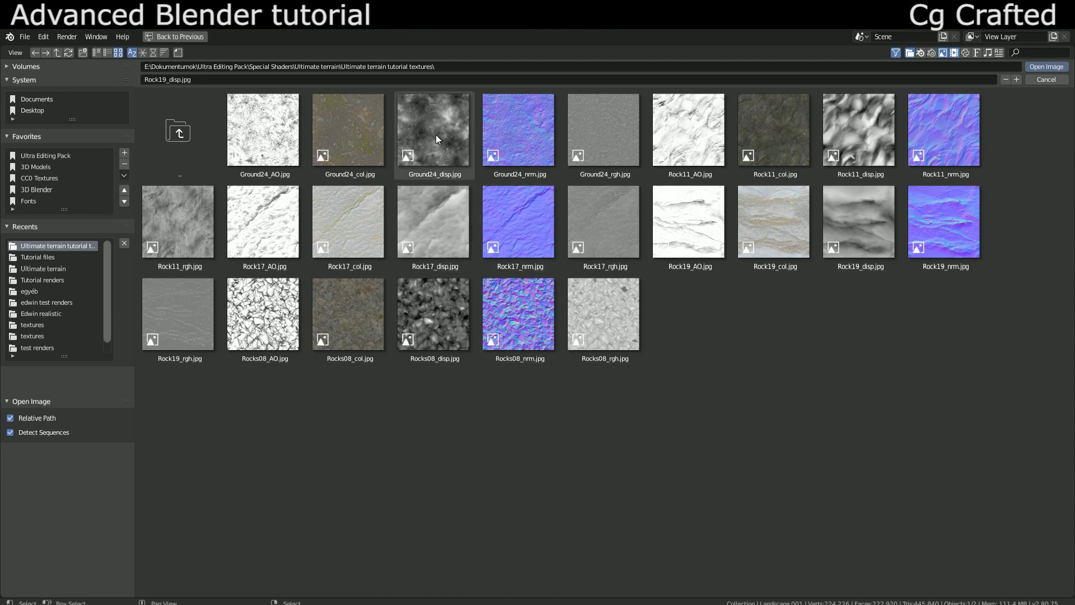
left_click(439, 138)
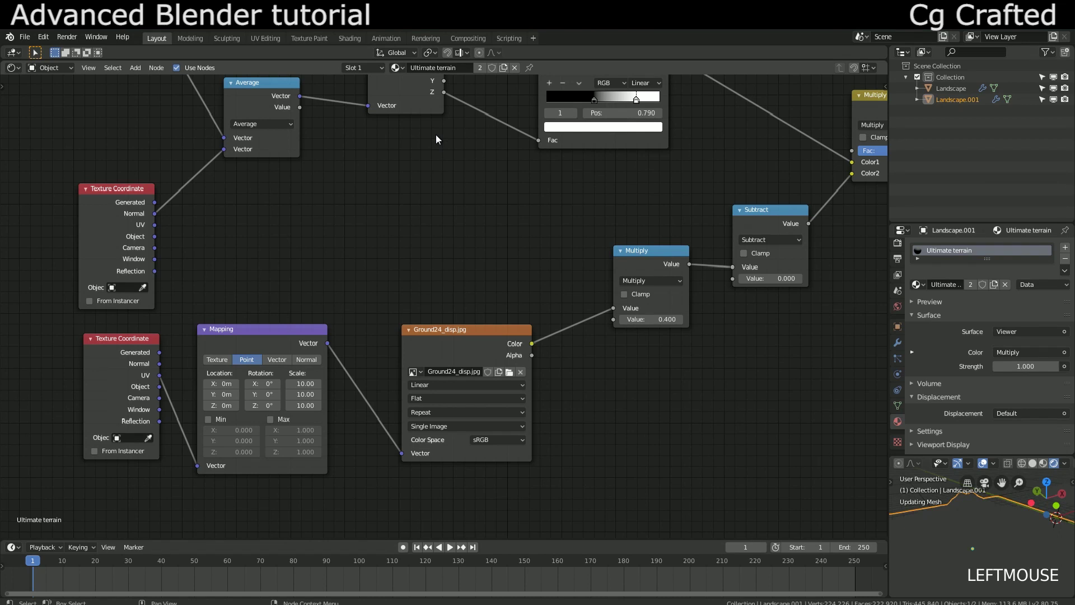
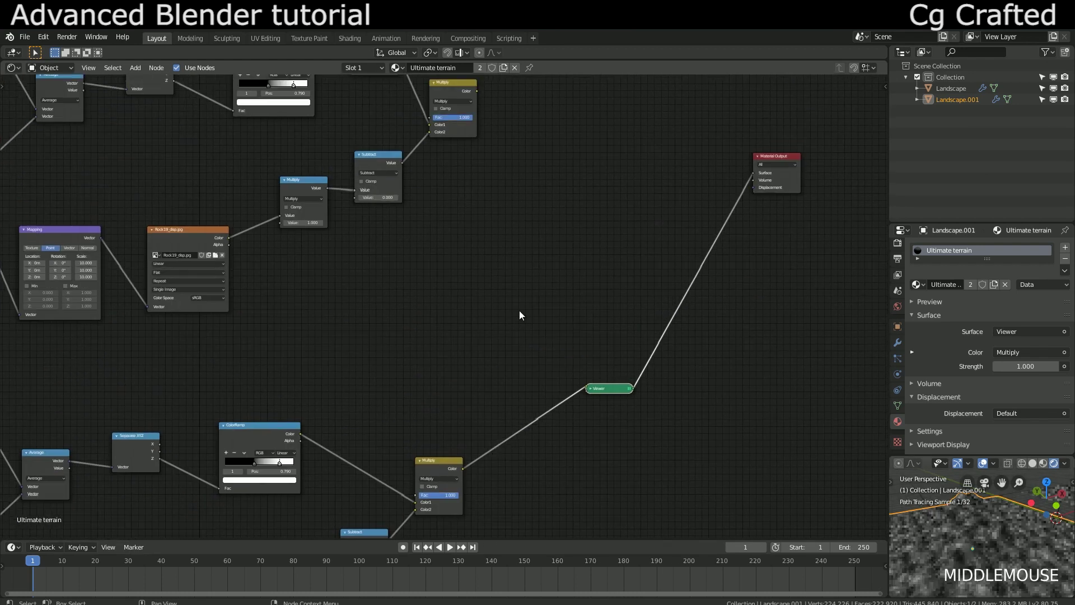
Add a MixRGB node fed by the cliff and ground mask Multiply outputs with Fac 0.17
key("shift+a")
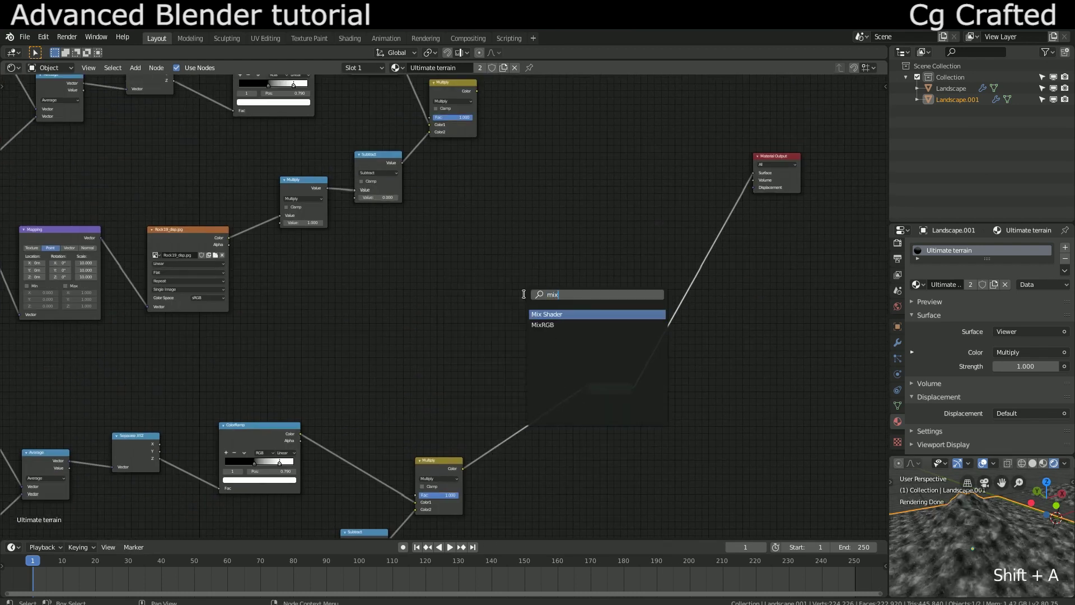
left_click(527, 297)
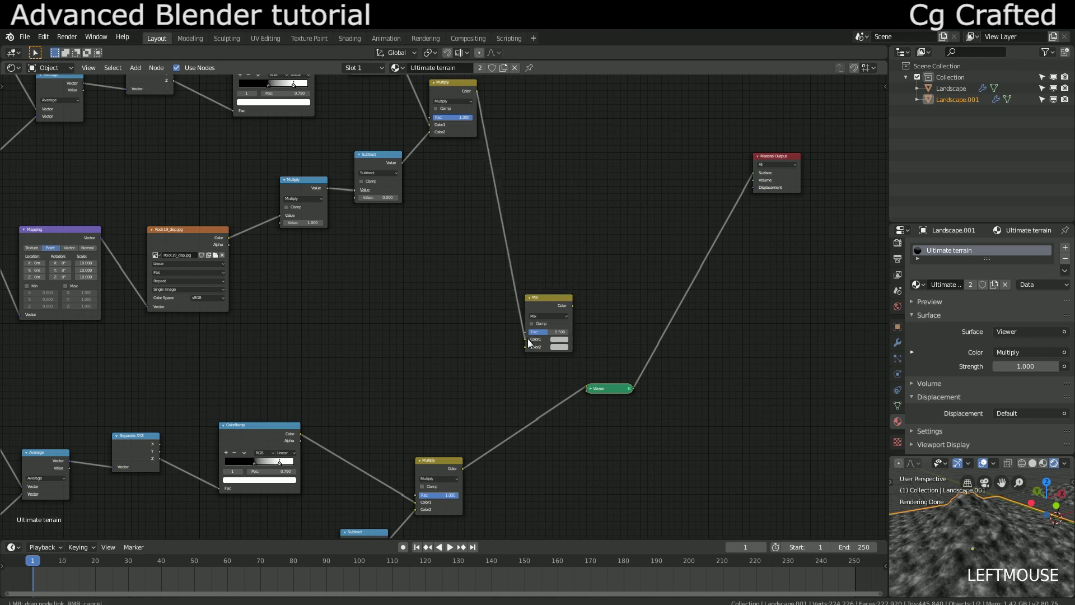
left_click(529, 367)
left_click(462, 467)
left_click(529, 349)
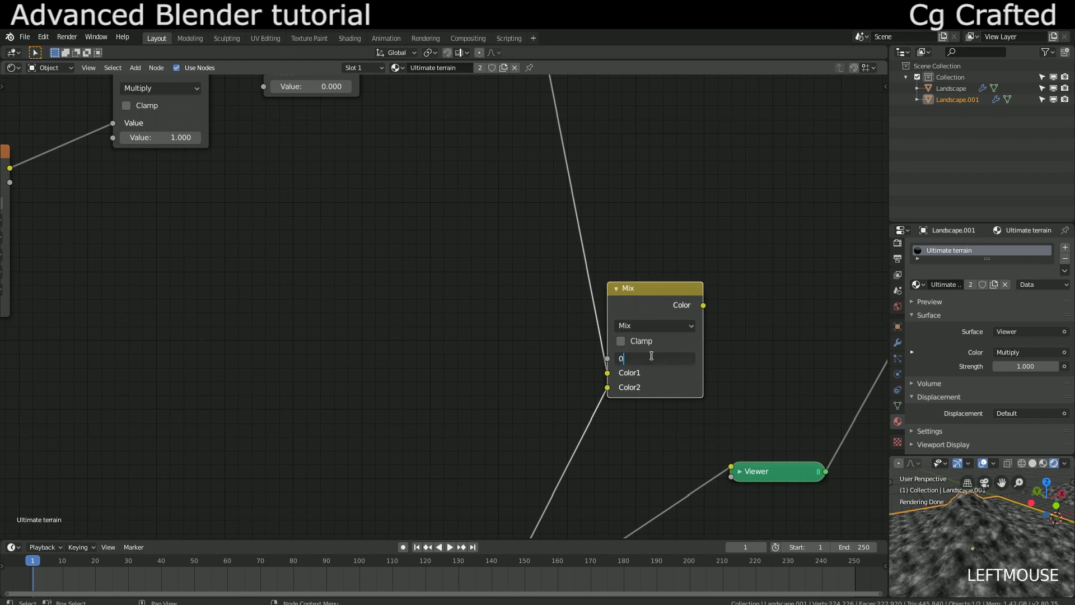
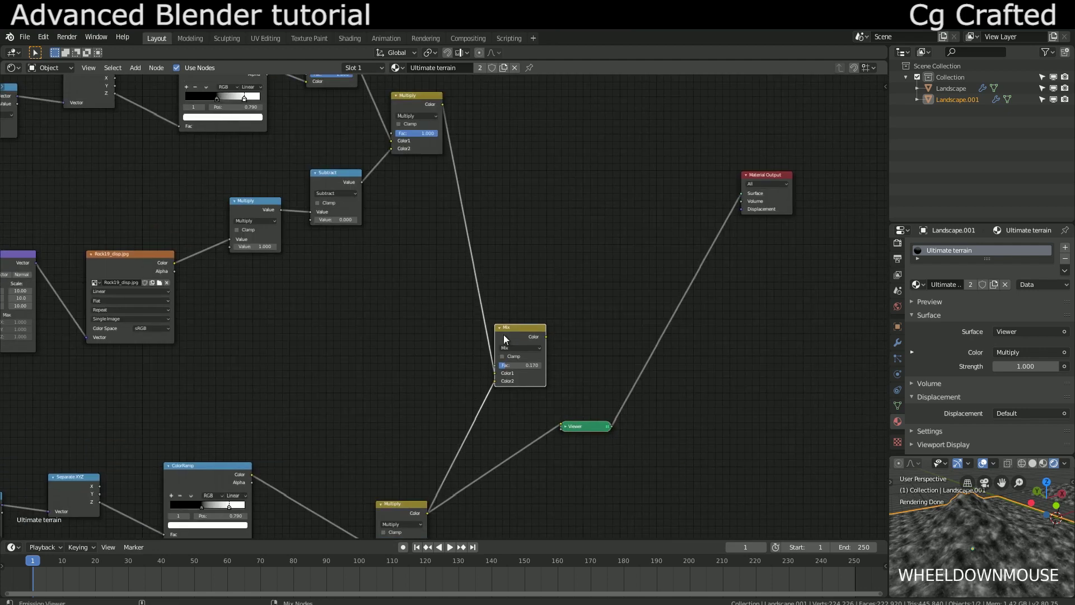
Send the Mix node to the Viewer and inspect the blended mask in the viewport
left_click(512, 340)
middle_click(986, 542)
scroll("up", 3)
scroll("down", 3)
middle_click(1013, 563)
scroll("down", 3)
middle_click(1050, 545)
middle_click(1030, 549)
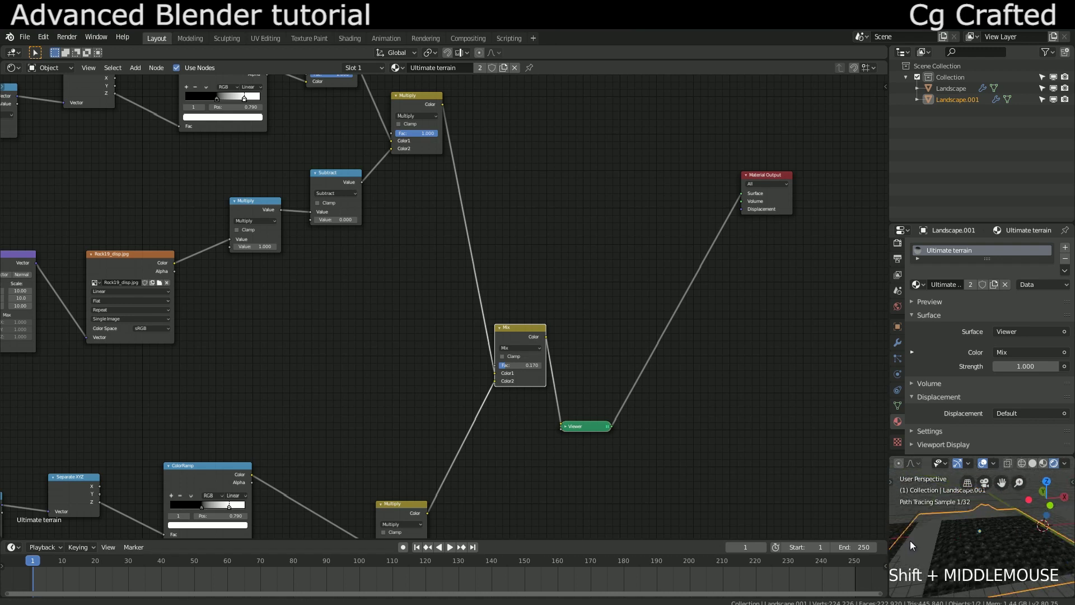
scroll("up", 3)
scroll("down", 3)
middle_click(1003, 533)
scroll("down", 3)
middle_click(1028, 541)
scroll("up", 3)
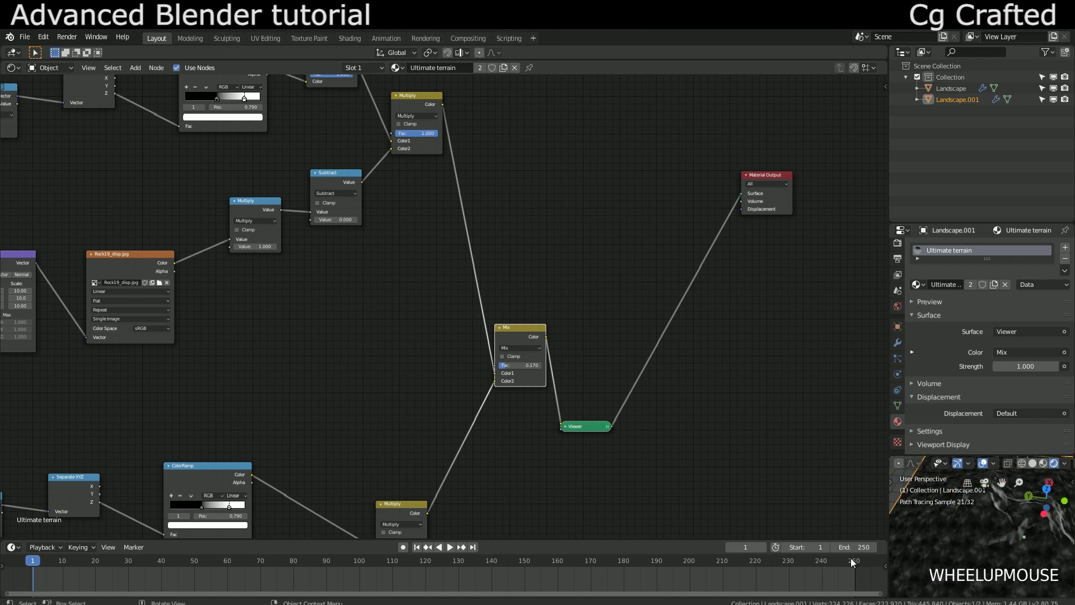
scroll("down", 3)
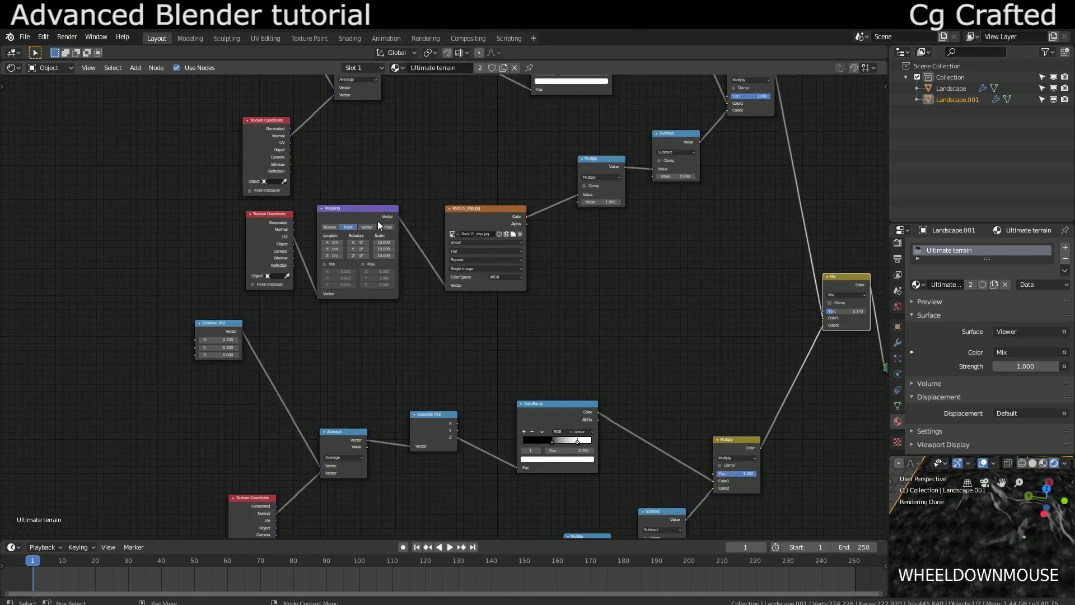
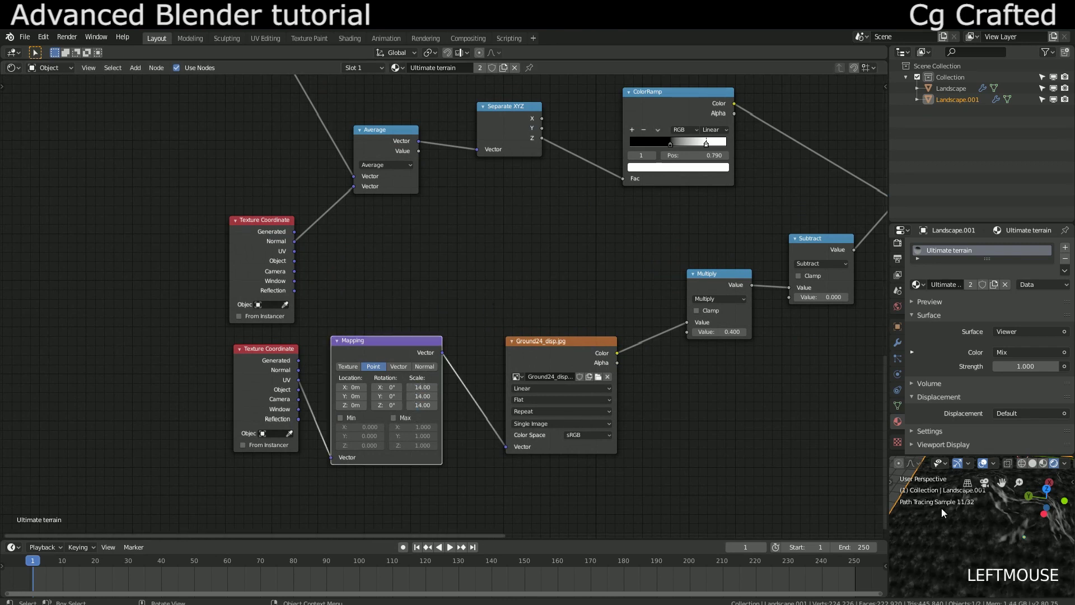
Set the Ground24 Mapping node's Scale X, Y and Z to 14
scroll("up", 3)
scroll("down", 3)
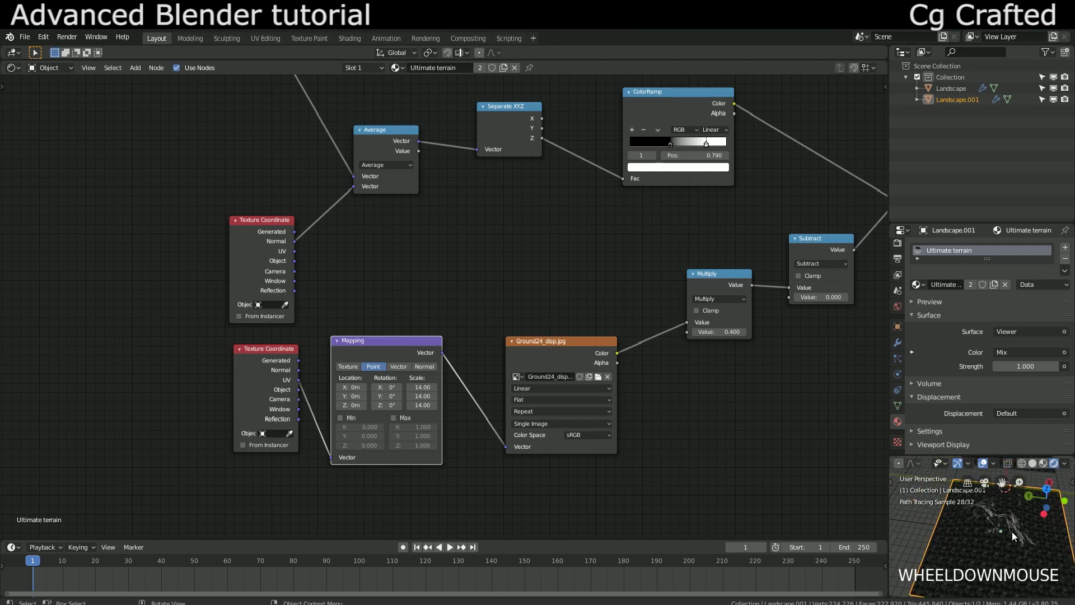